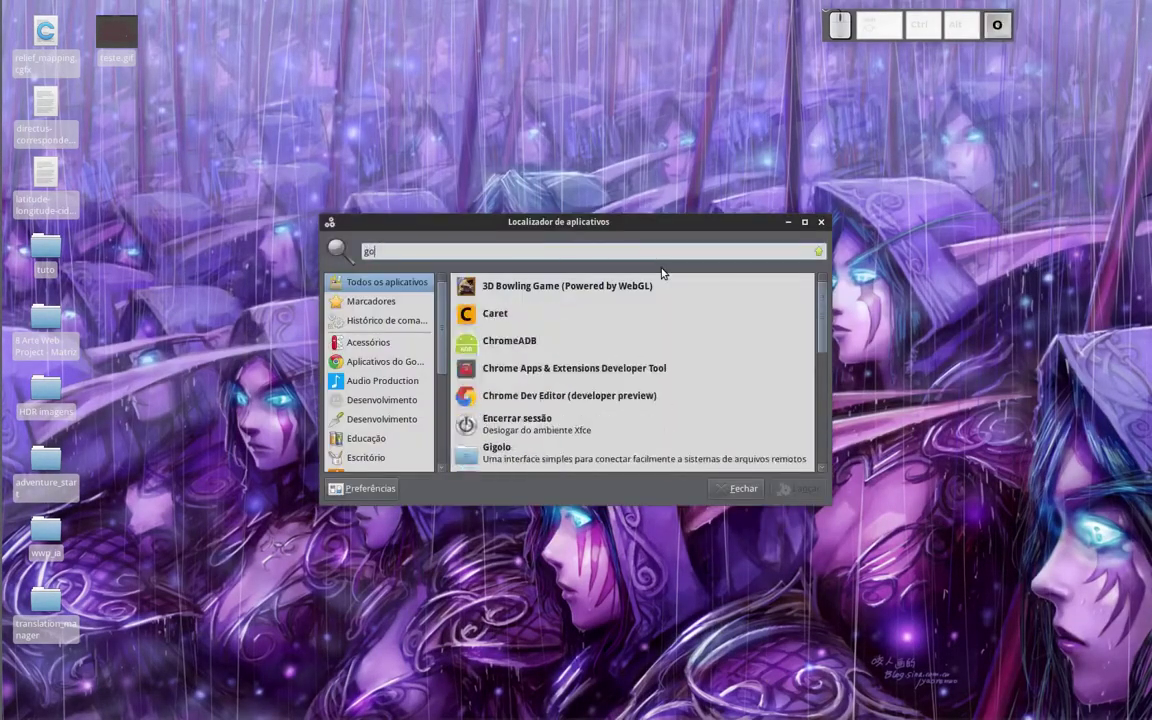
Launch Godot from the application finder to reach the Project Manager
key("t")
key("BackSpace")
key("Down")
key("Return")
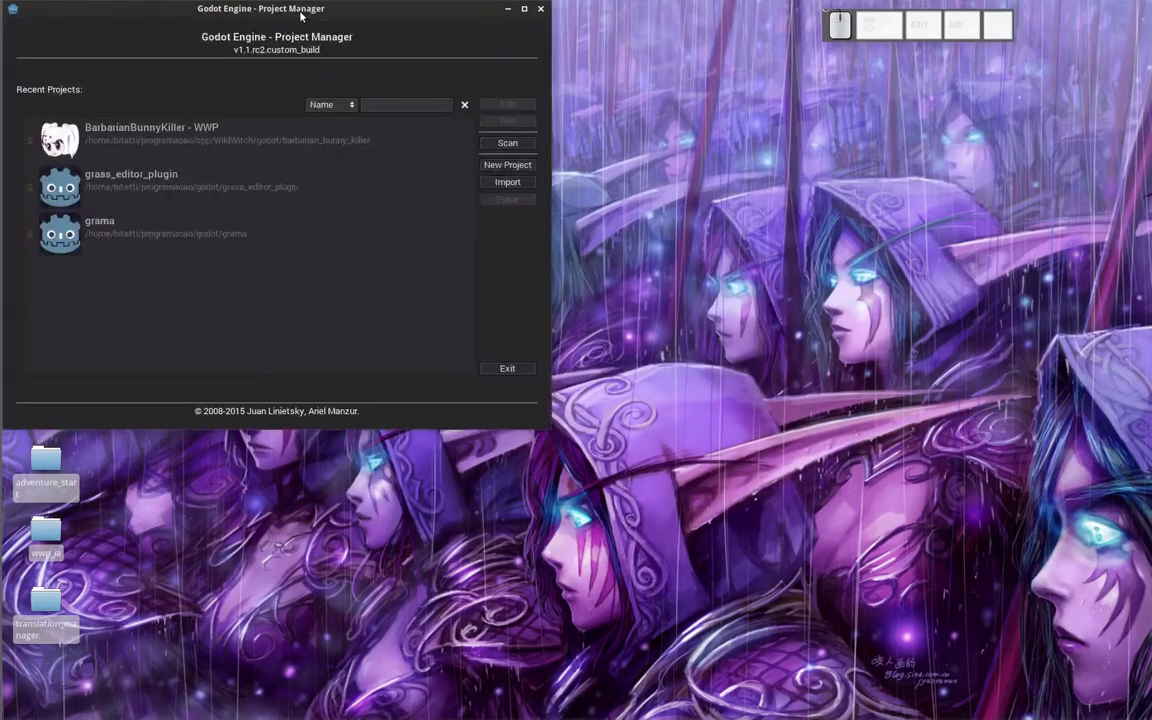
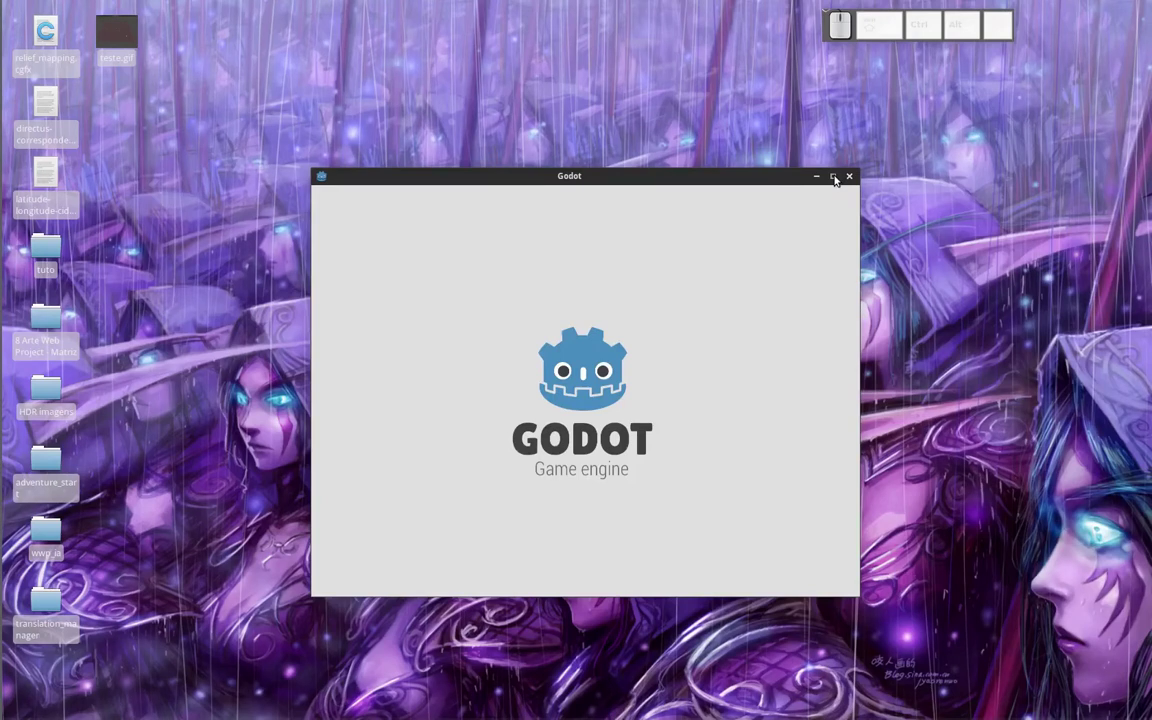
Launch a second Godot instance and open the grama project maximized
left_click(836, 179)
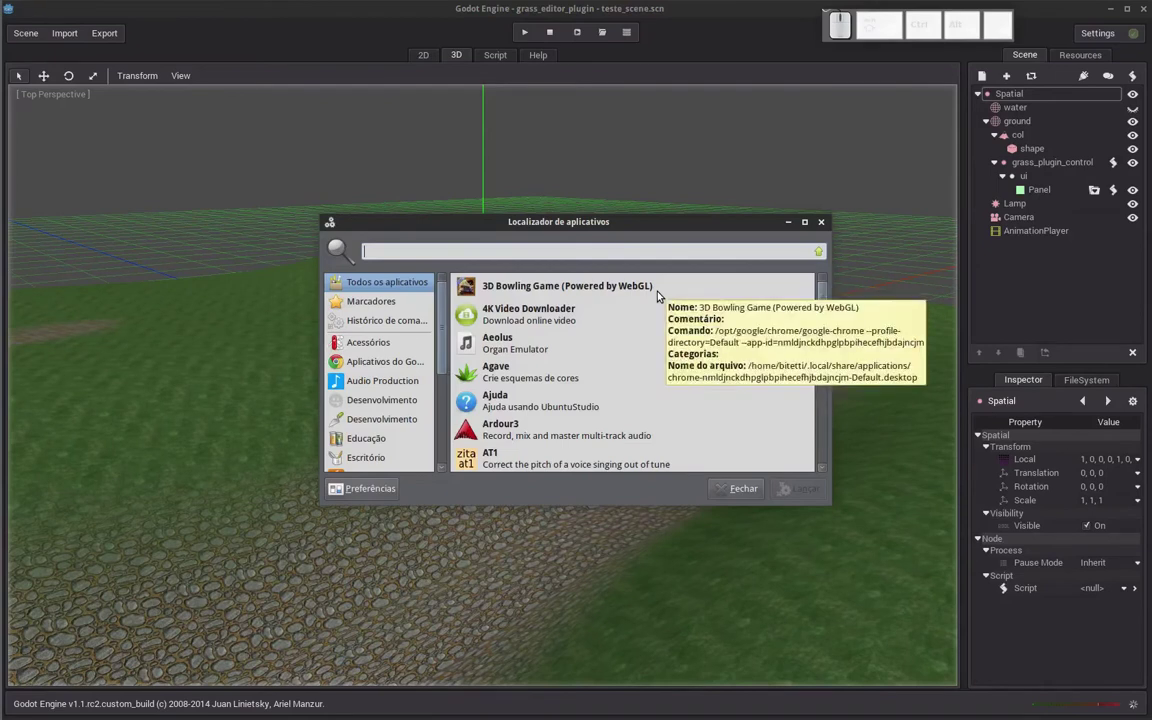
key("Down")
key("Return")
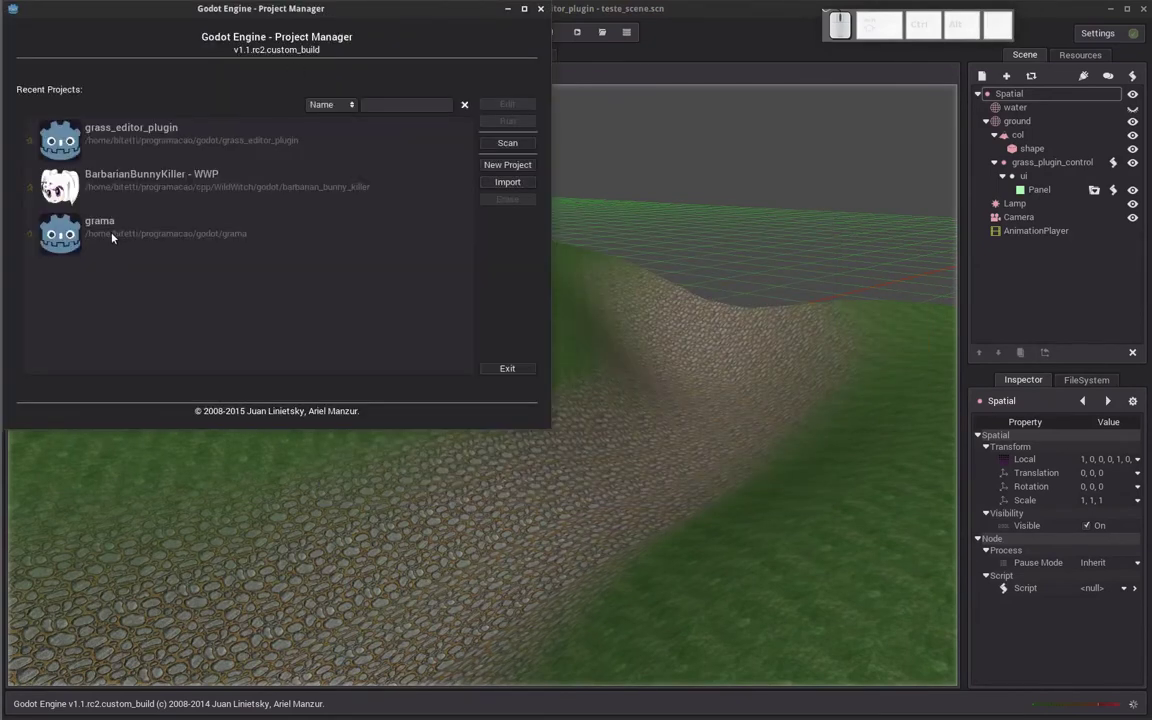
left_click(119, 236)
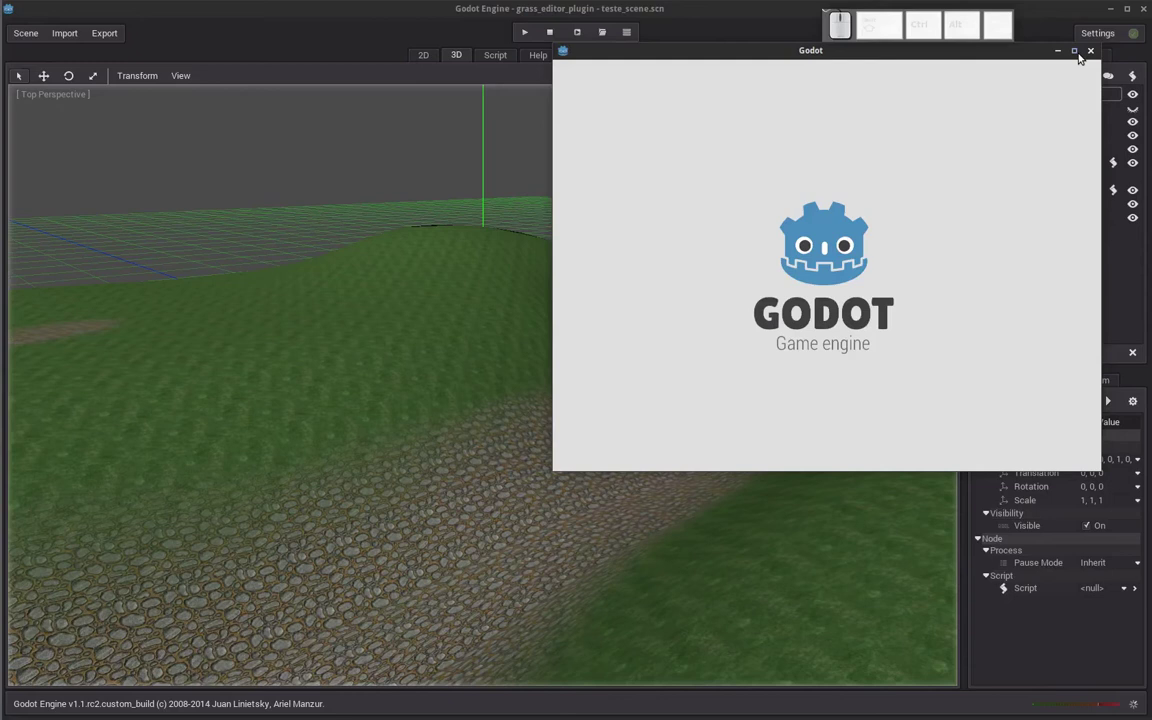
left_click(1075, 54)
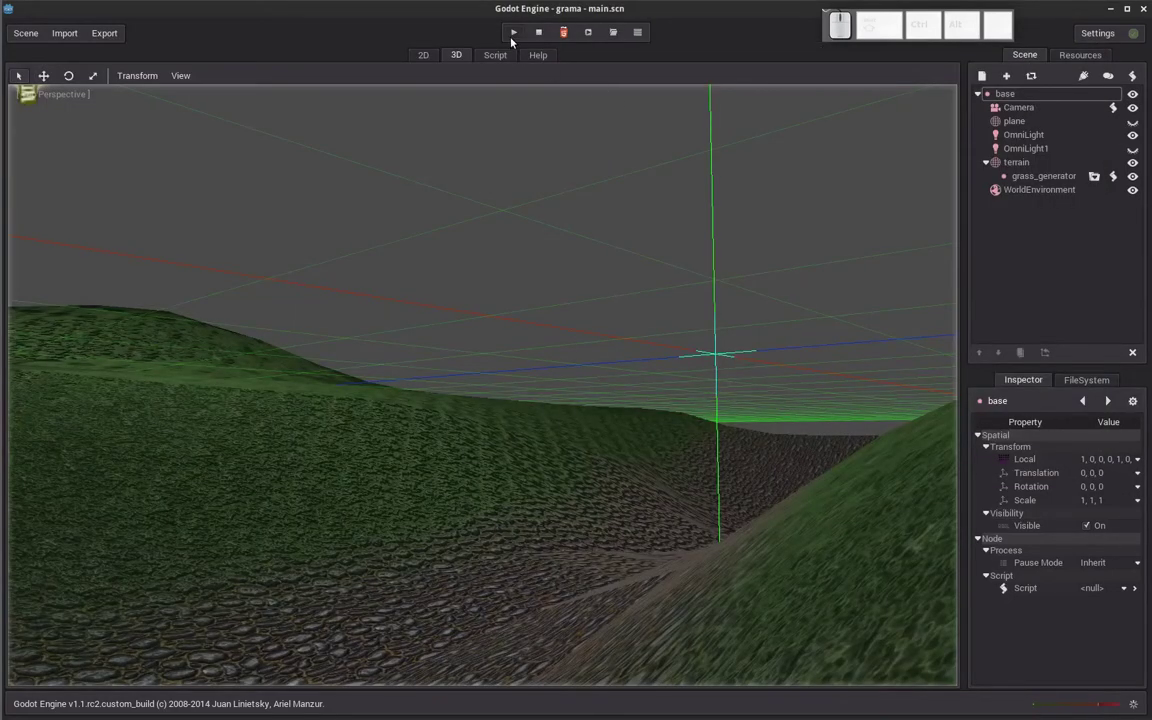
Run the grama project, then return to the grass_editor_plugin editor
left_click(517, 36)
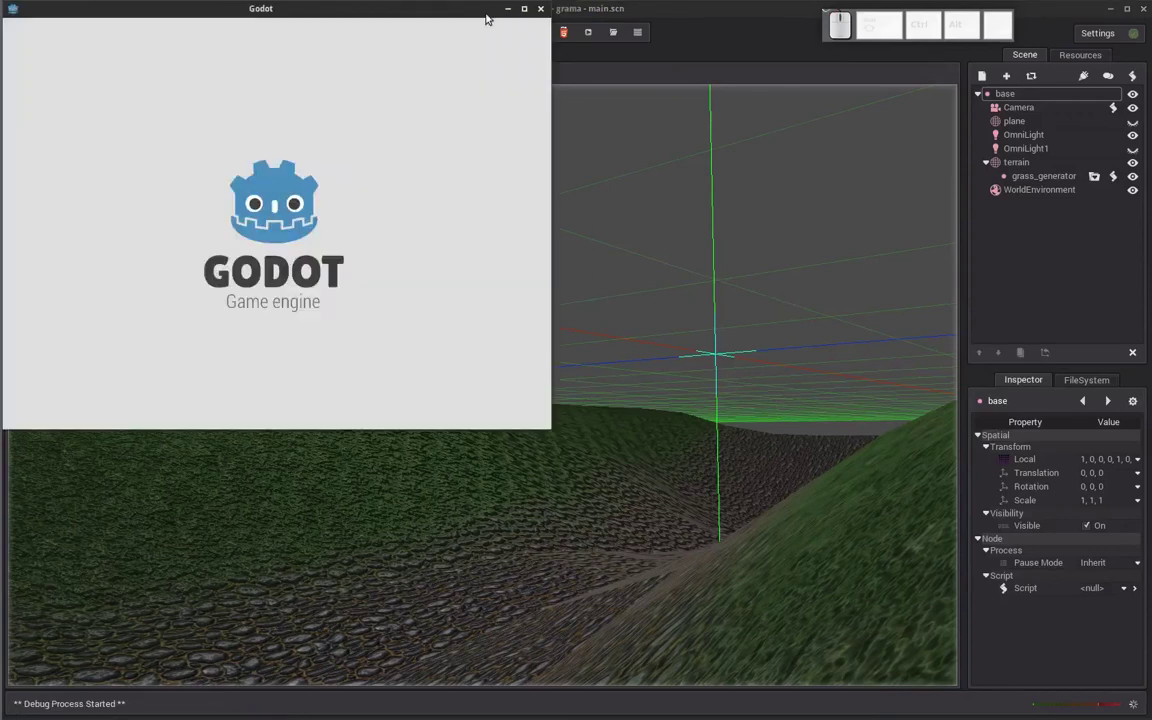
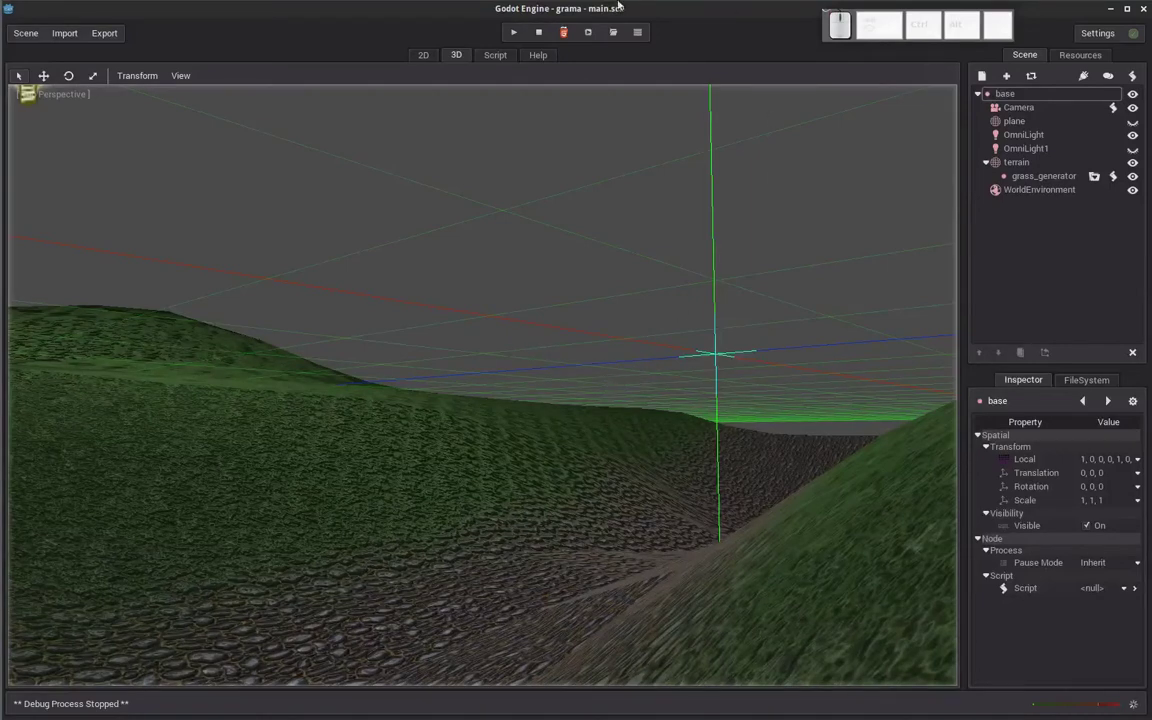
left_click(17, 60)
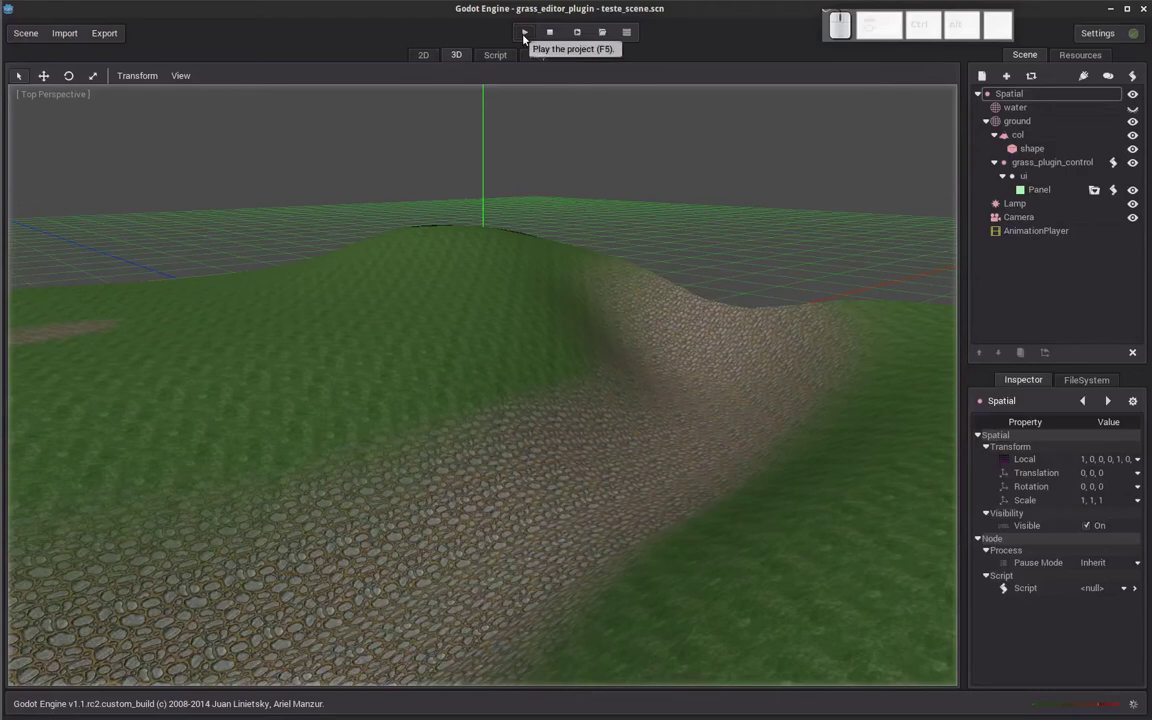
Run grass_editor_plugin maximized and show the map size list (64x64 to 2048x2048)
left_click(531, 37)
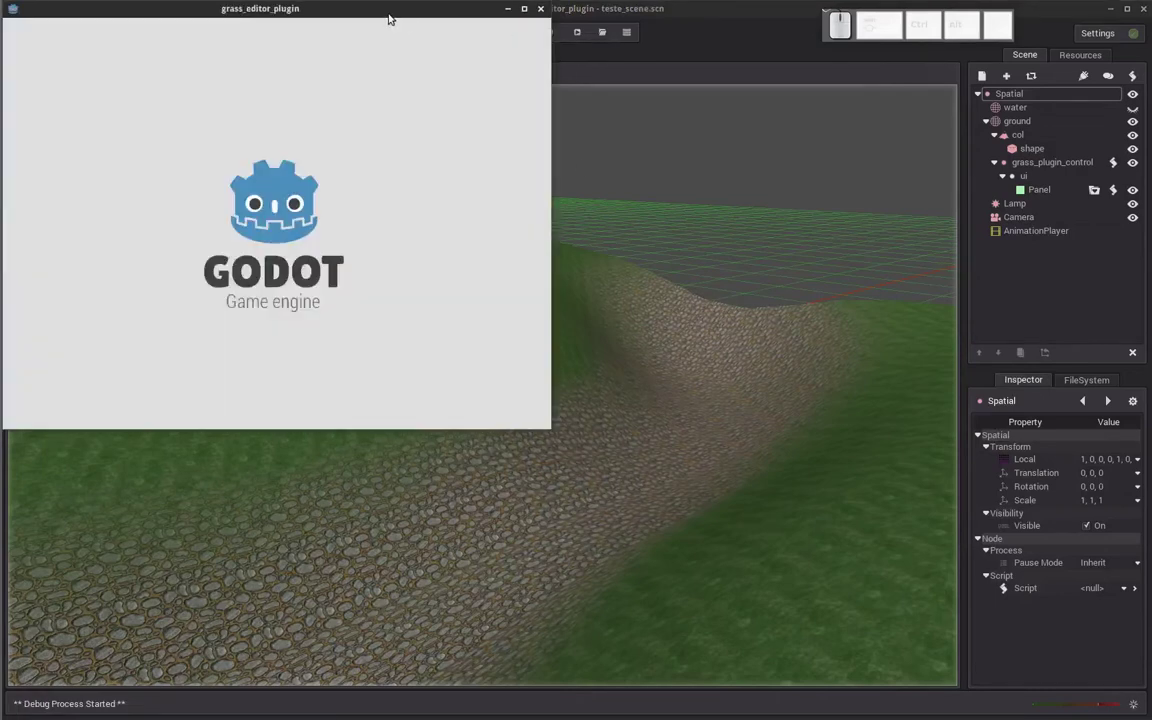
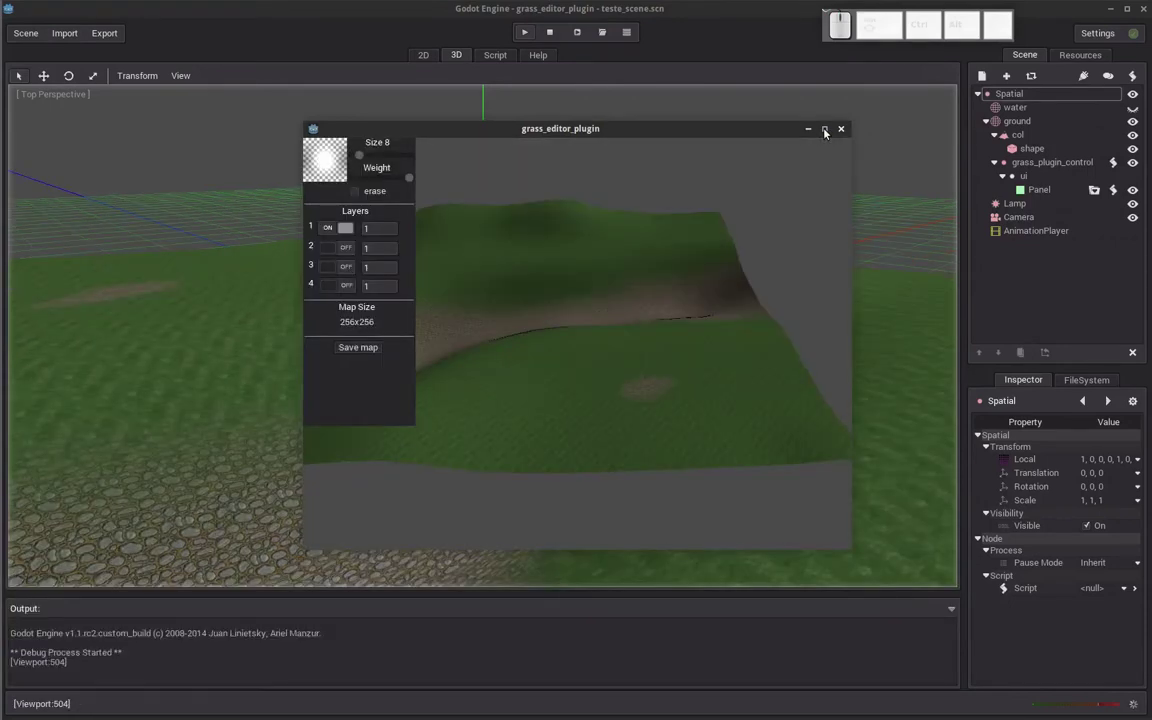
left_click(826, 132)
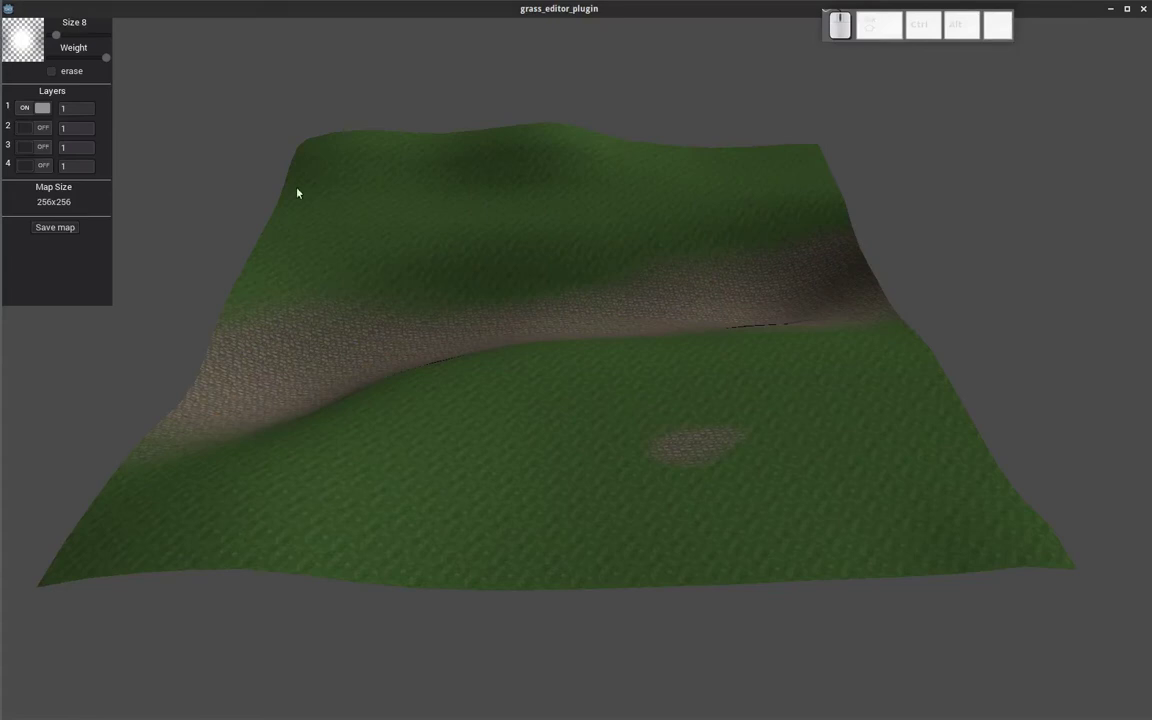
left_click(70, 210)
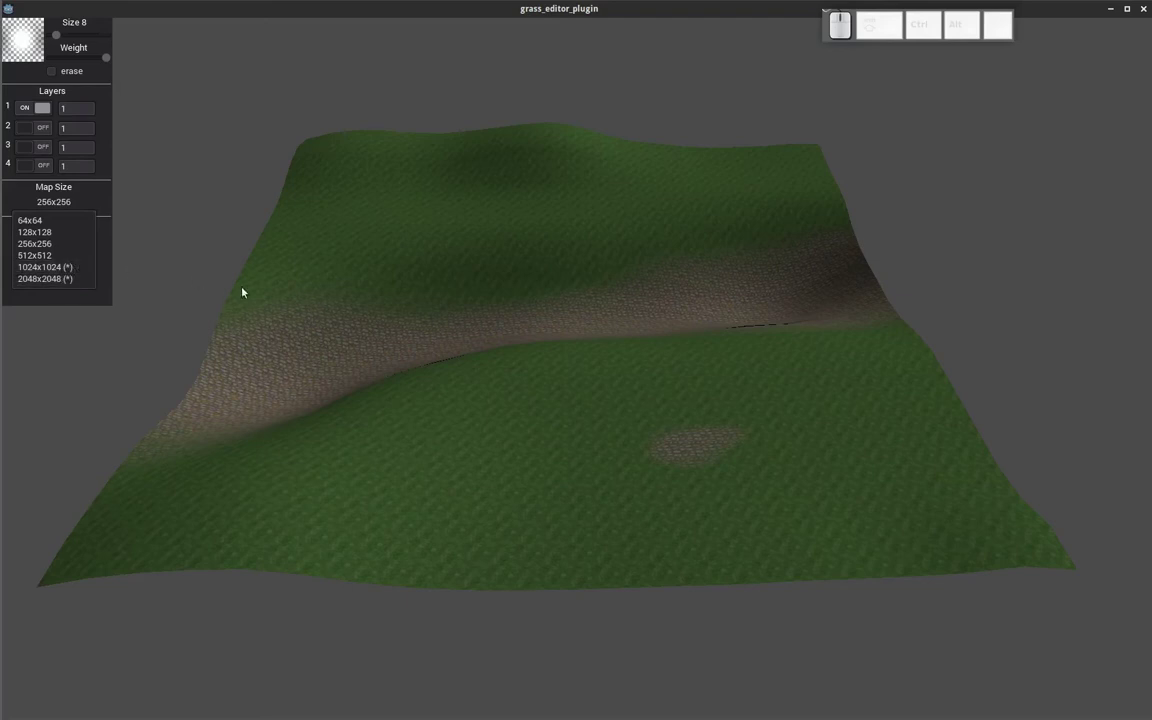
Keep the 256x256 map, set brush size 14 and paint a red patch on the upper slope
left_click(106, 160)
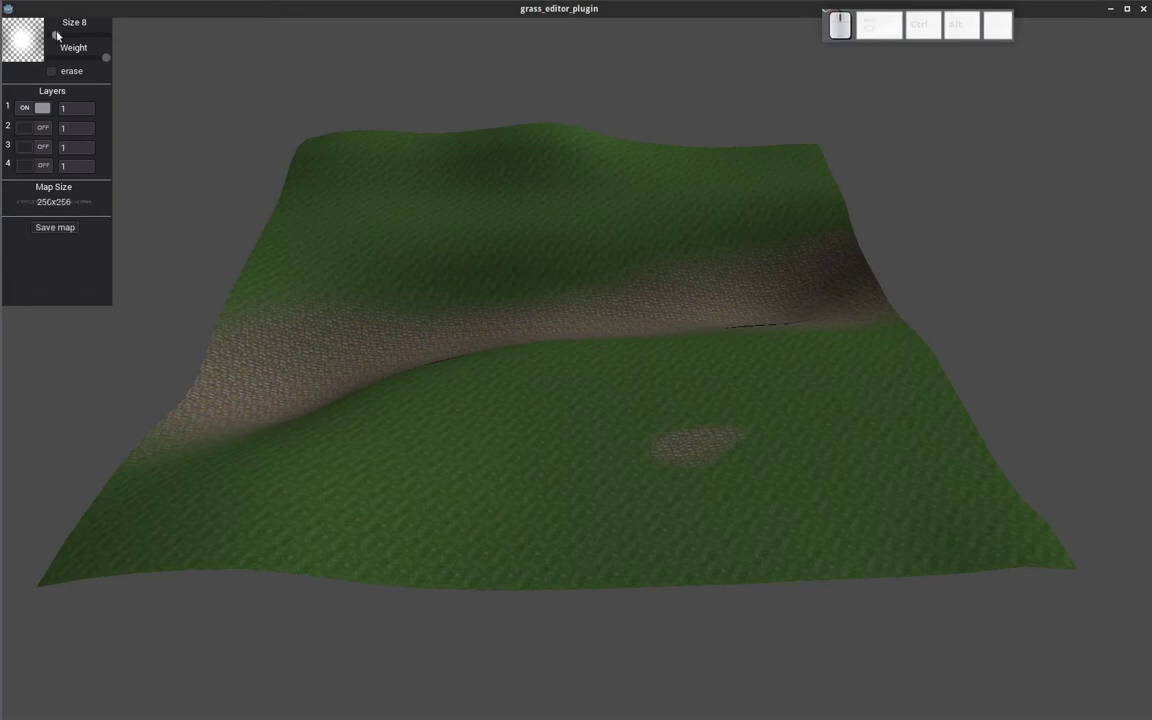
left_click(67, 40)
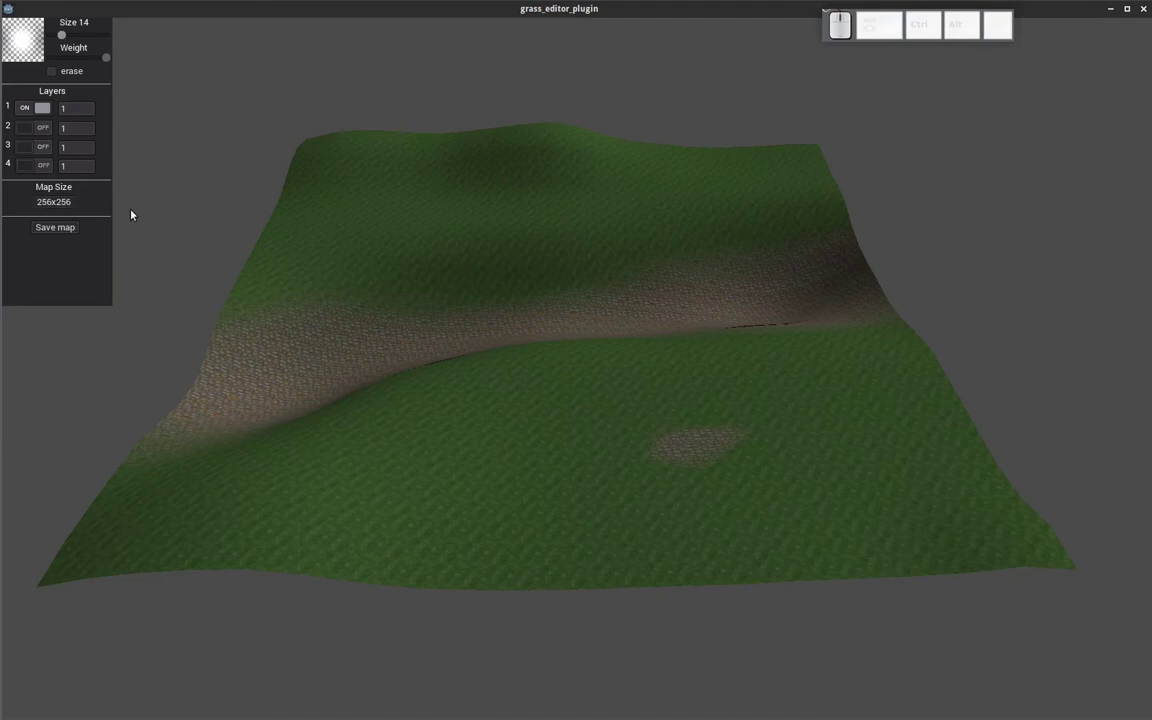
left_click_drag(112, 60, 406, 164)
left_click_drag(405, 177, 485, 209)
left_click_drag(466, 214, 577, 222)
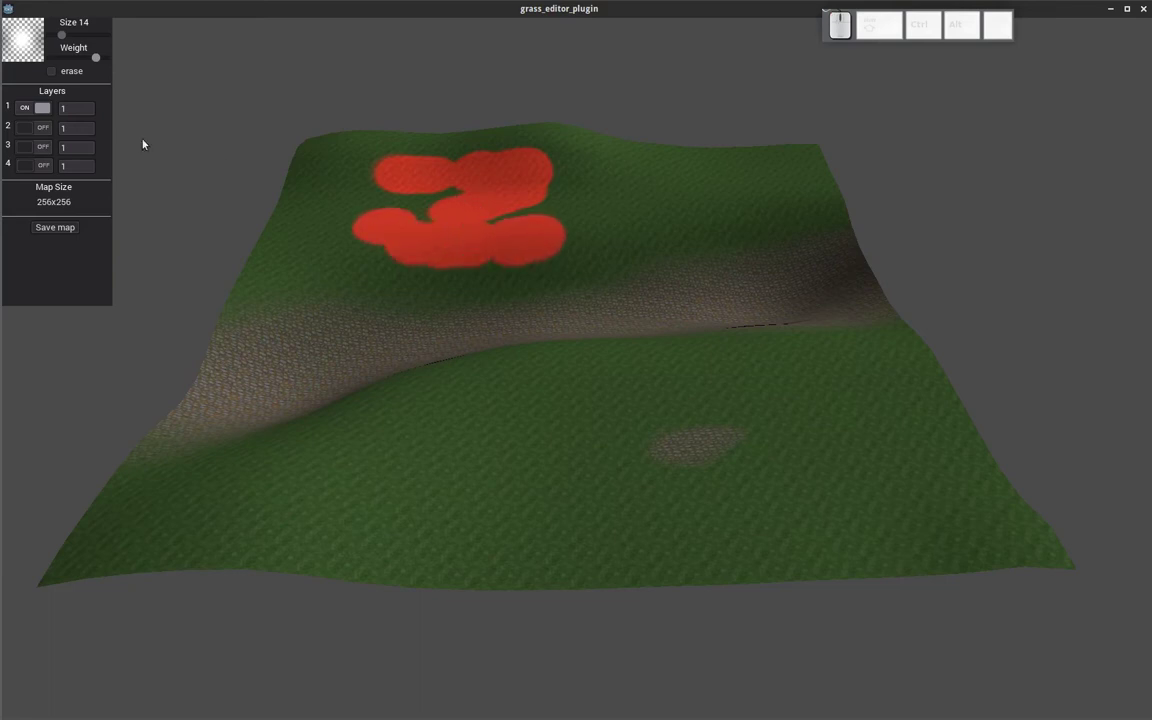
Erase part of the red patch and enable layer 2
left_click(71, 71)
left_click_drag(532, 205, 429, 227)
left_click(395, 236)
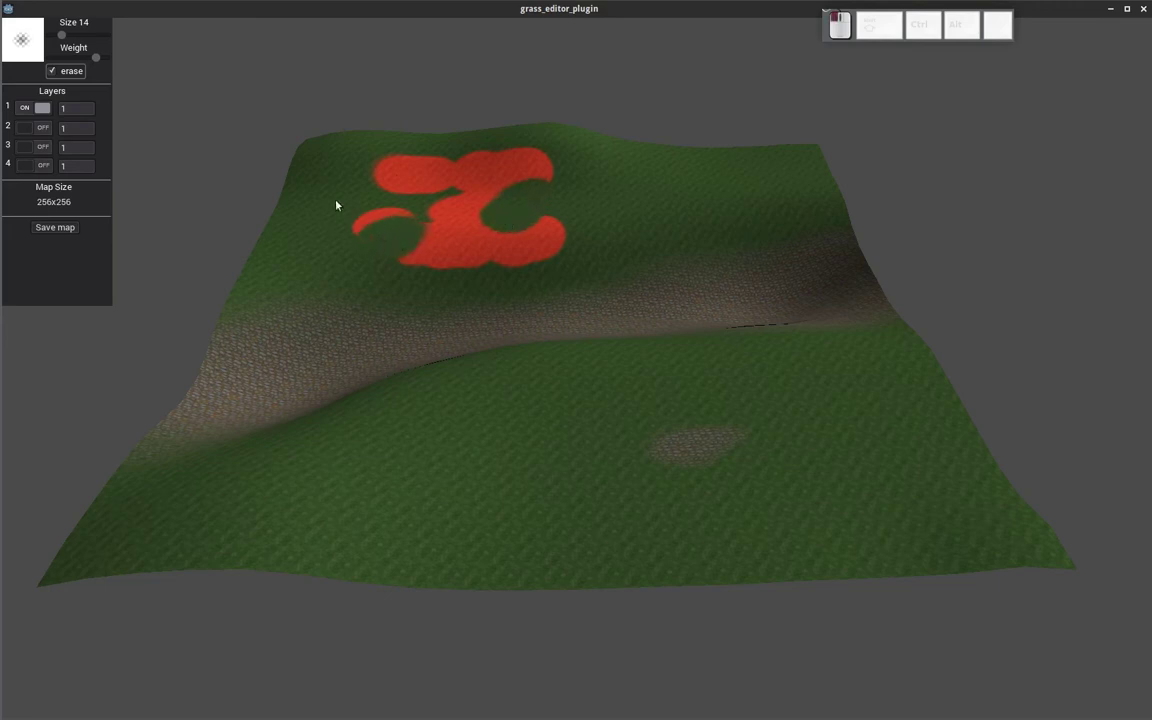
Paint green strokes and a blue ring patch on the lower slope with layers 2 and 3
left_click(45, 133)
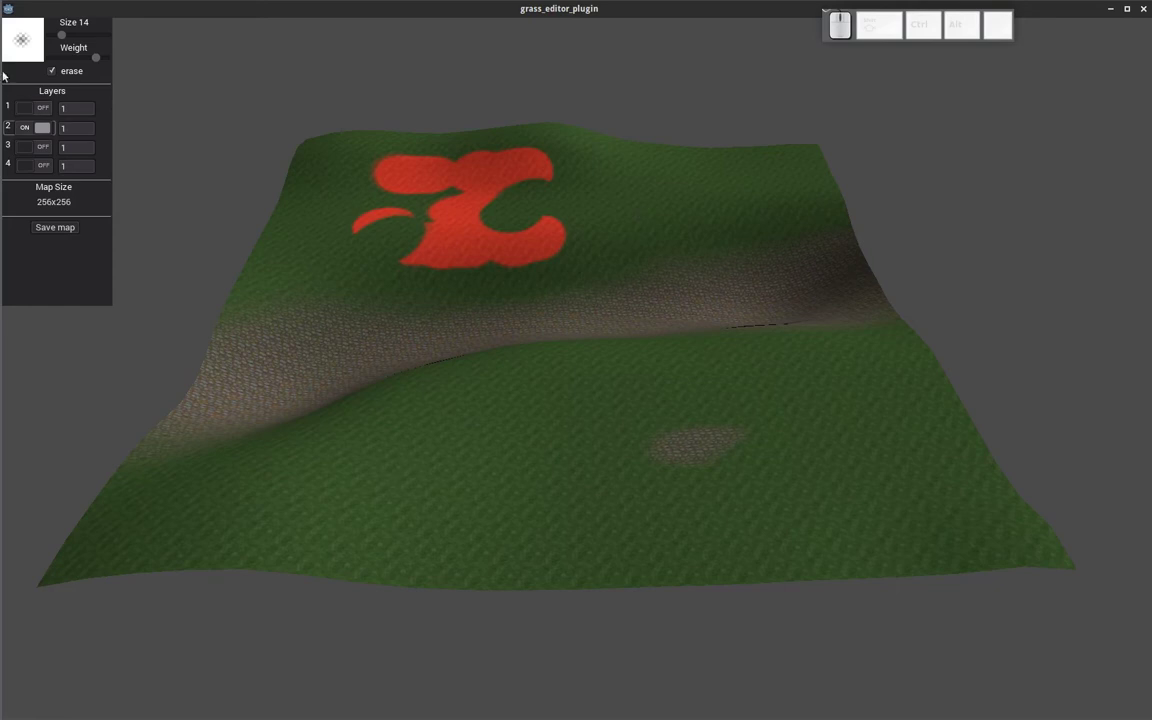
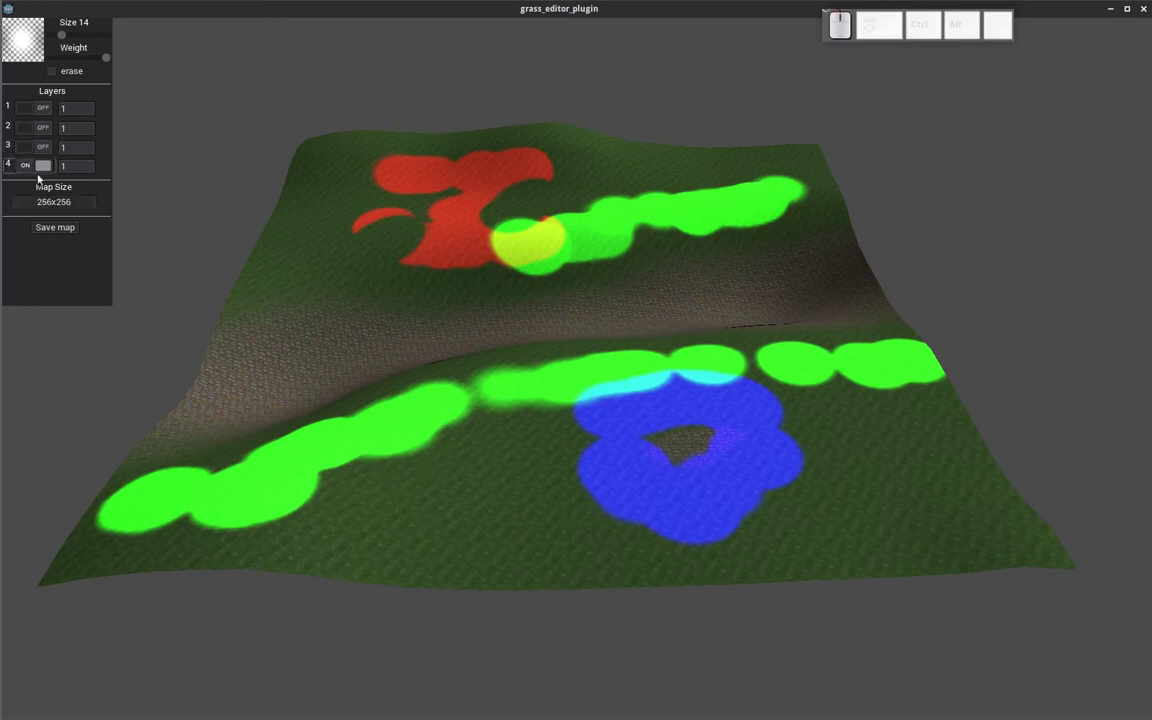
left_click_drag(437, 453, 105, 338)
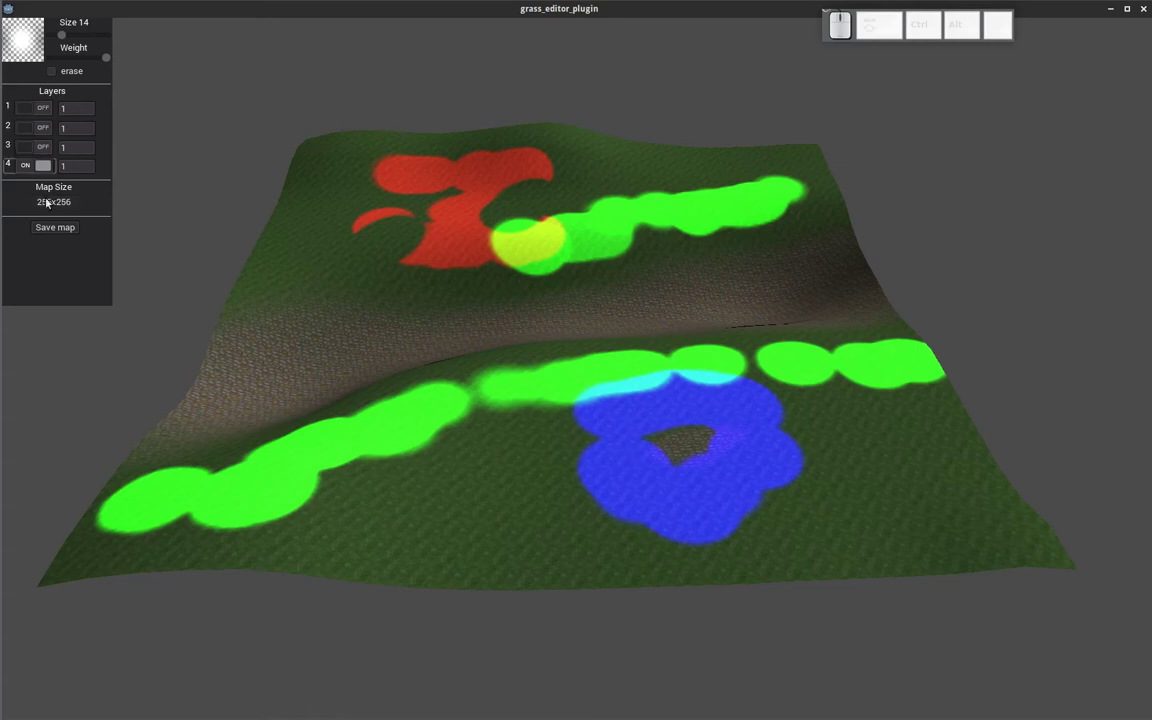
Change the map size to 128x128 and paint a large green swirl on the lower slope
left_click(53, 208)
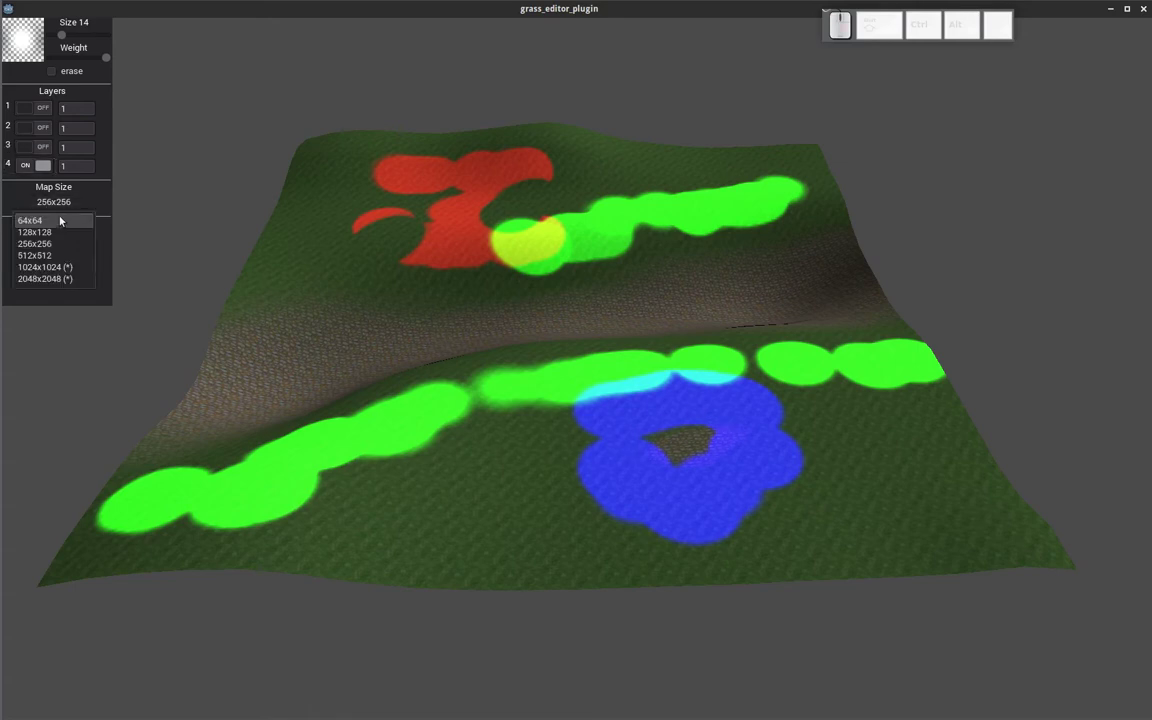
left_click(55, 237)
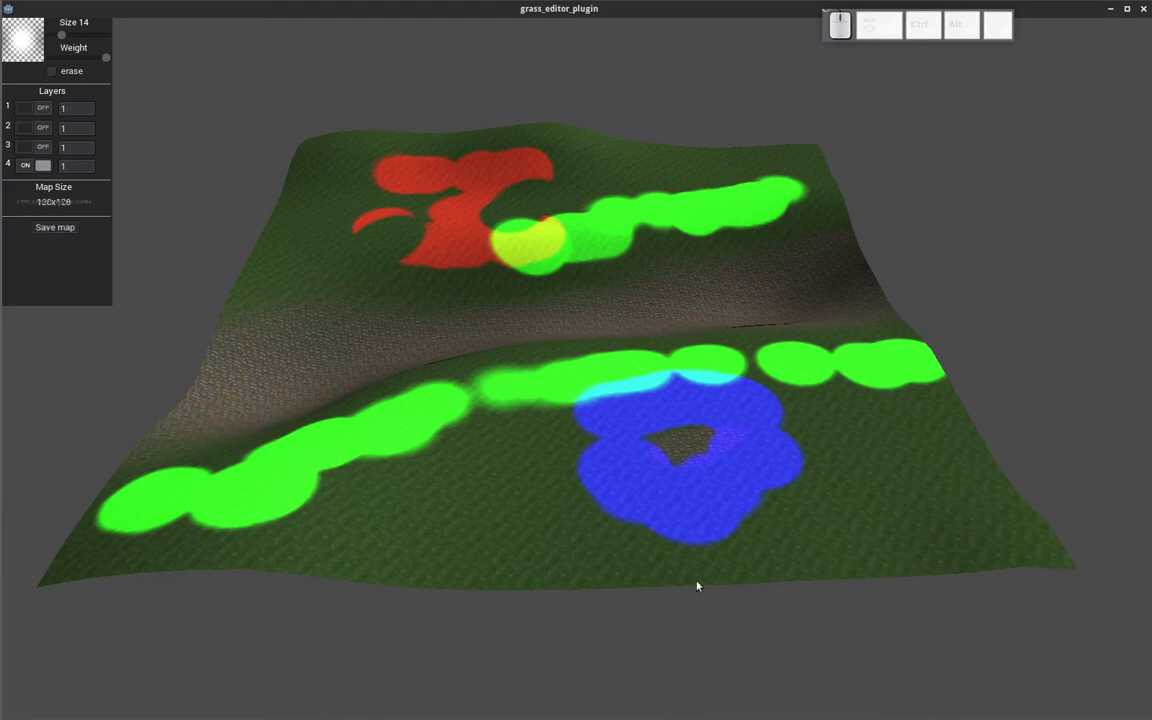
left_click_drag(581, 425, 33, 147)
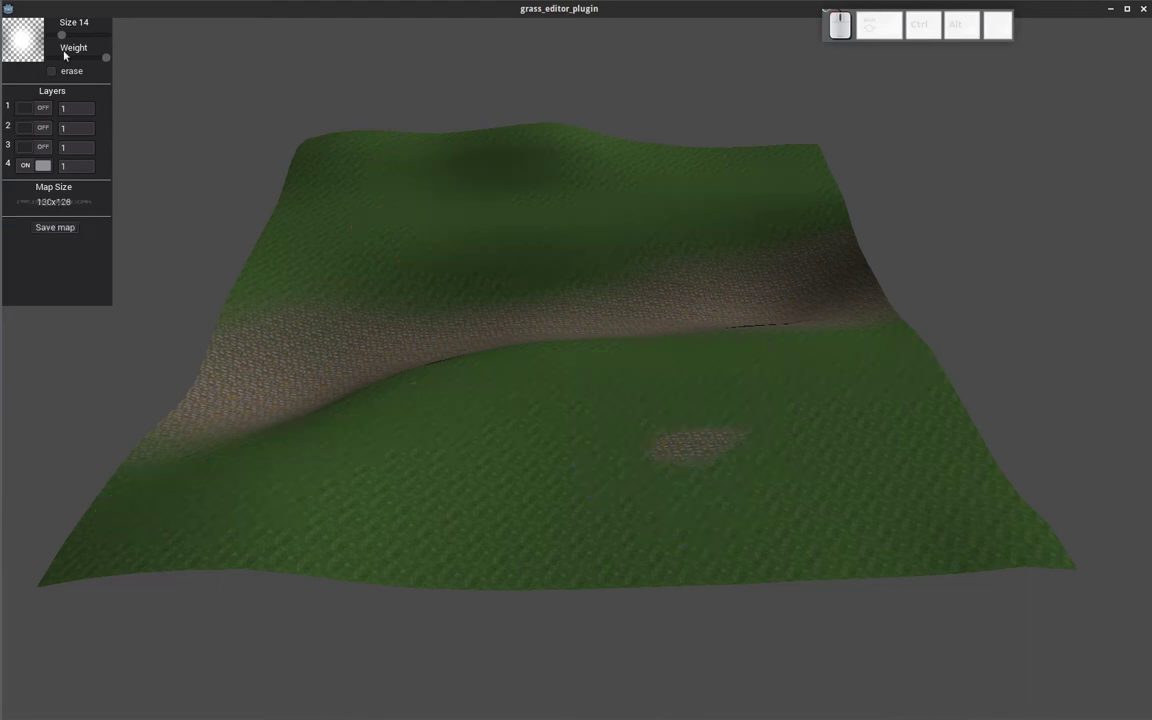
left_click(44, 138)
left_click(44, 129)
left_click_drag(466, 404, 174, 144)
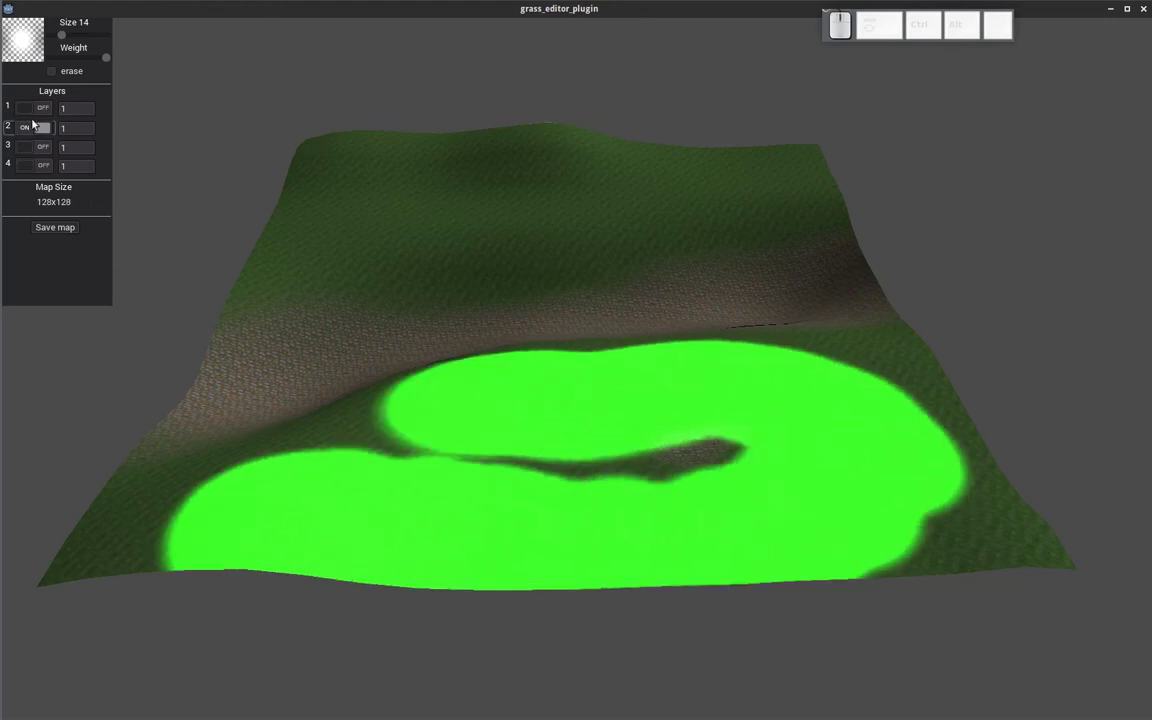
Switch the map to 512x512 and paint strokes across the terrain
left_click(51, 207)
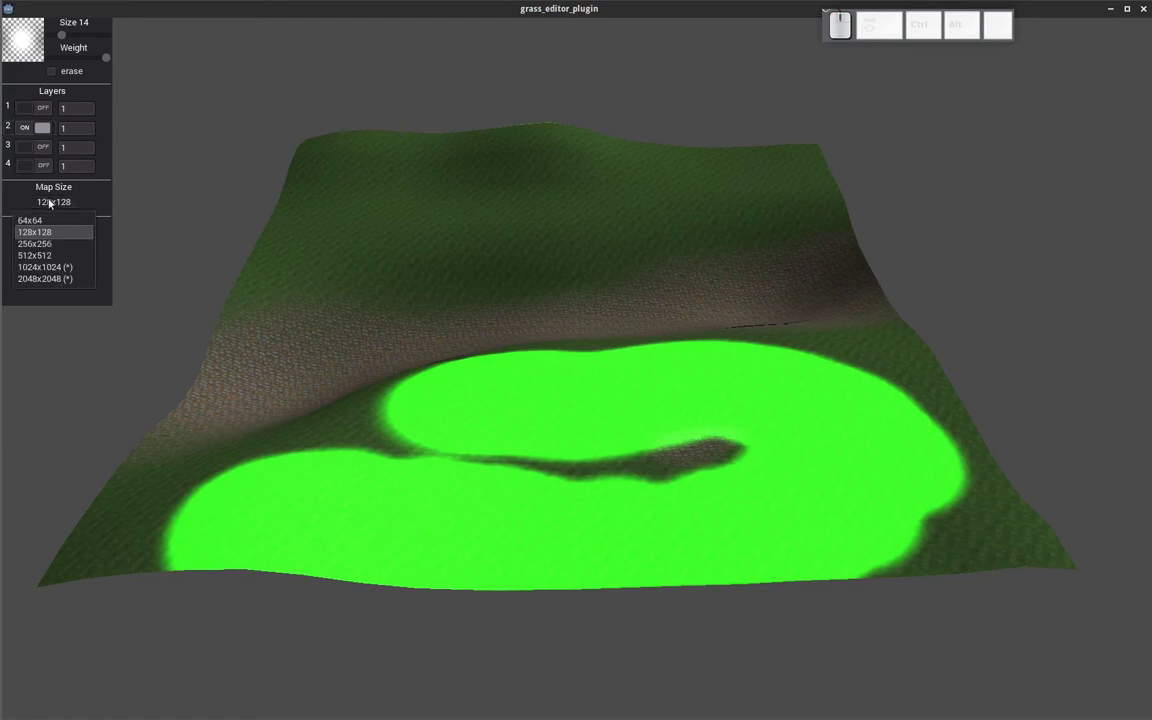
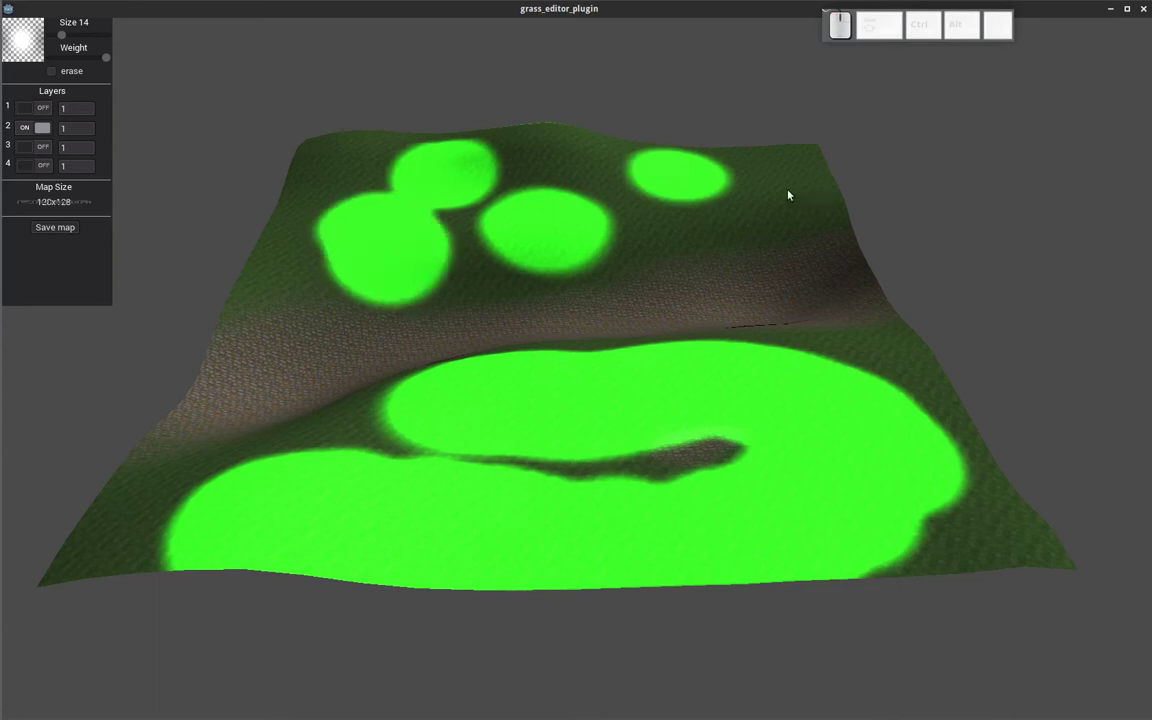
left_click(61, 203)
left_click(56, 256)
left_click_drag(477, 220, 451, 242)
left_click_drag(451, 242, 131, 94)
left_click(67, 37)
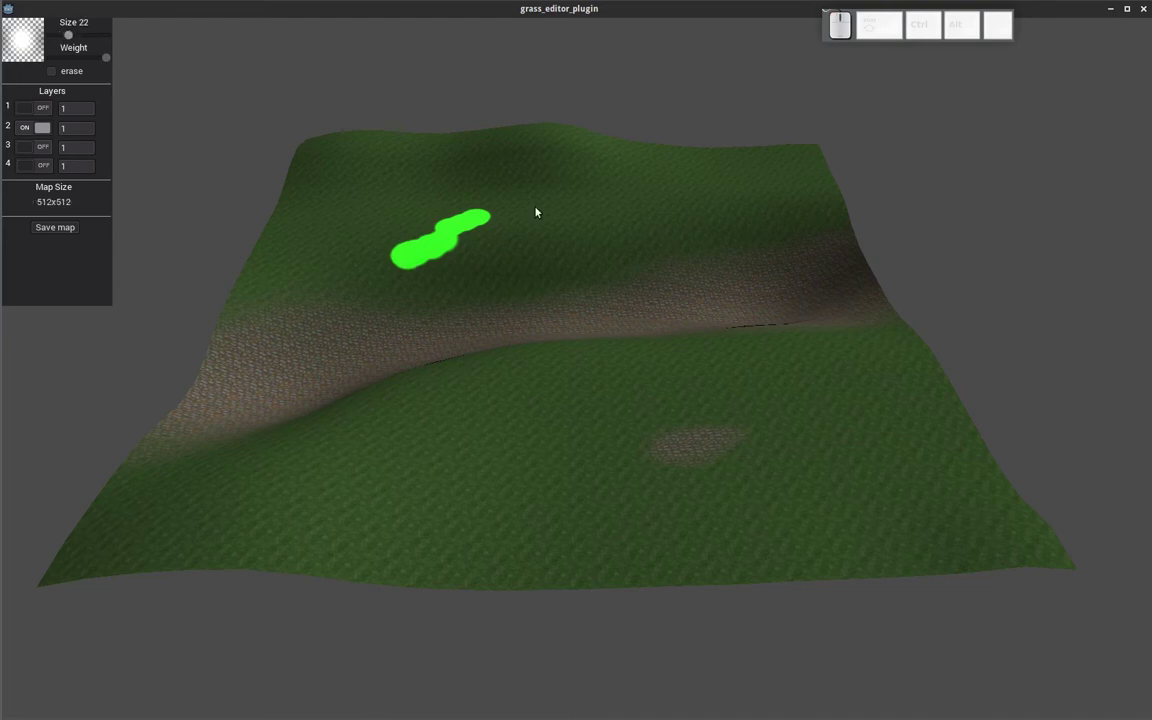
Paint several green grass patches on the upper slope and lower field
left_click_drag(554, 216, 656, 205)
left_click_drag(674, 199, 533, 258)
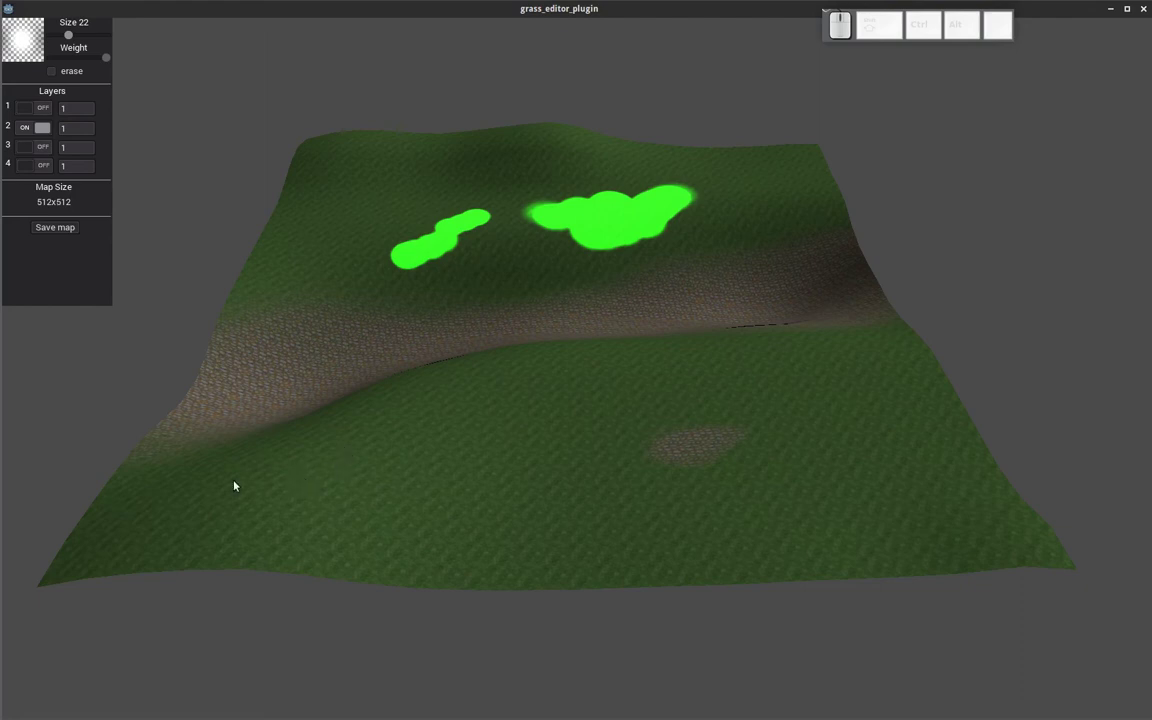
left_click_drag(220, 493, 335, 456)
left_click_drag(370, 444, 453, 453)
left_click_drag(458, 468, 530, 490)
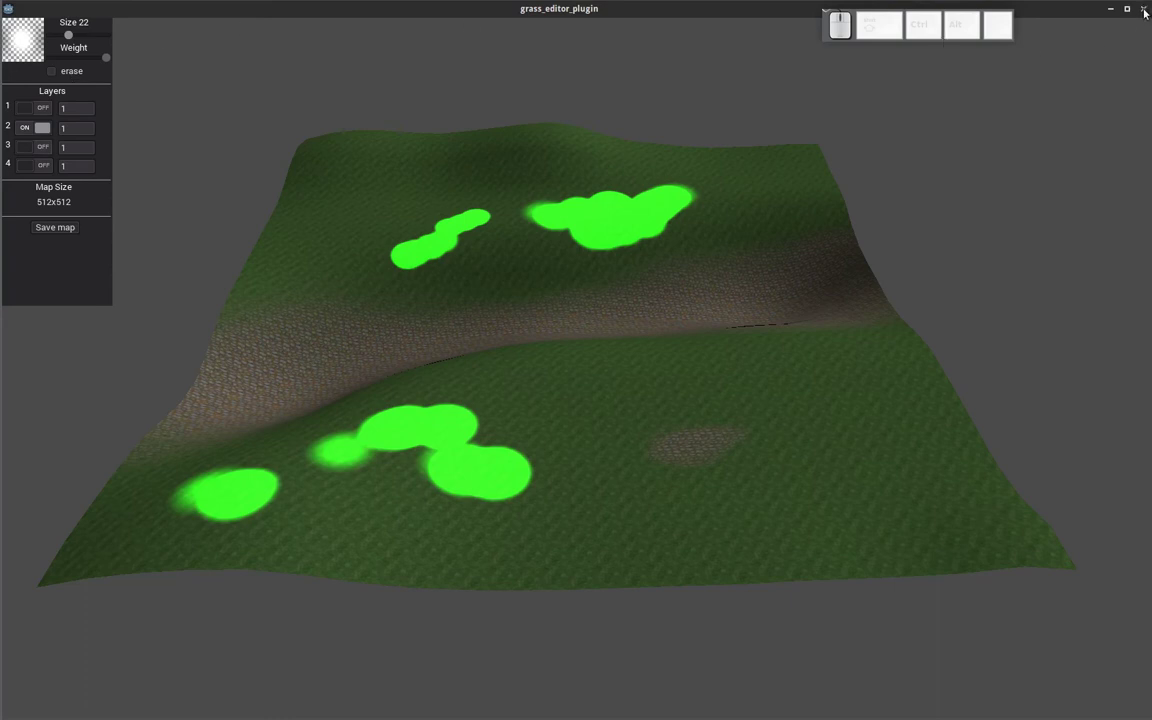
Close the game window and browse to plants.png in the grama folder with the file manager
left_click(1151, 12)
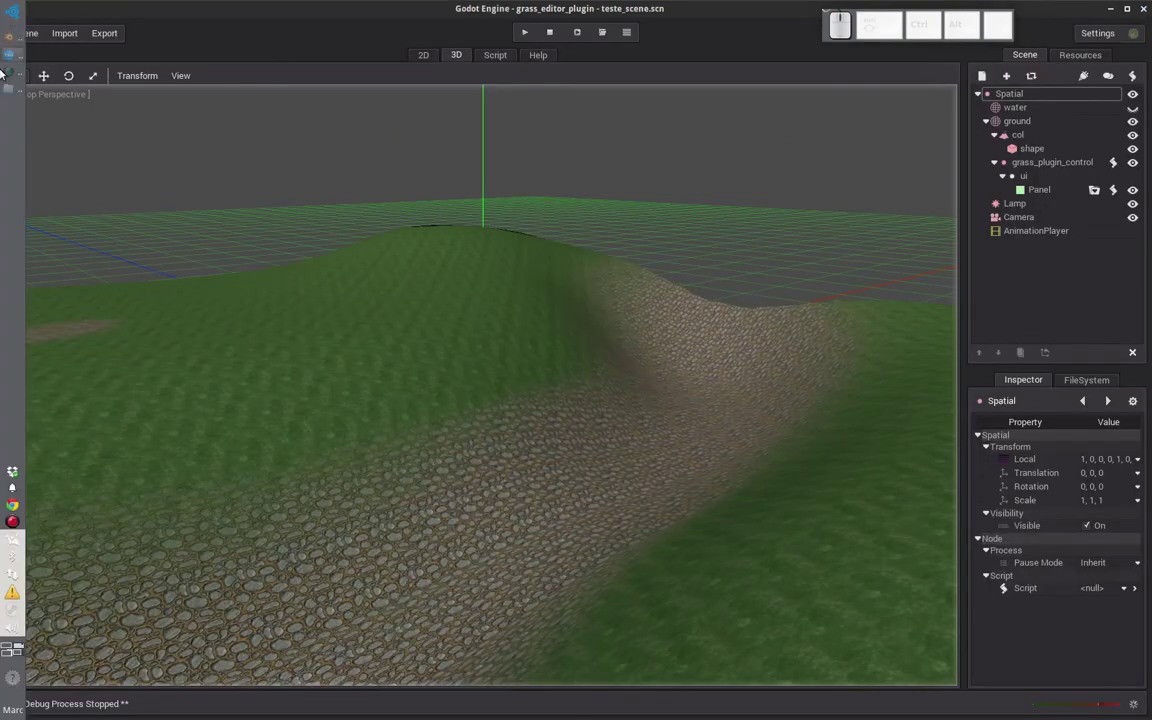
left_click(8, 98)
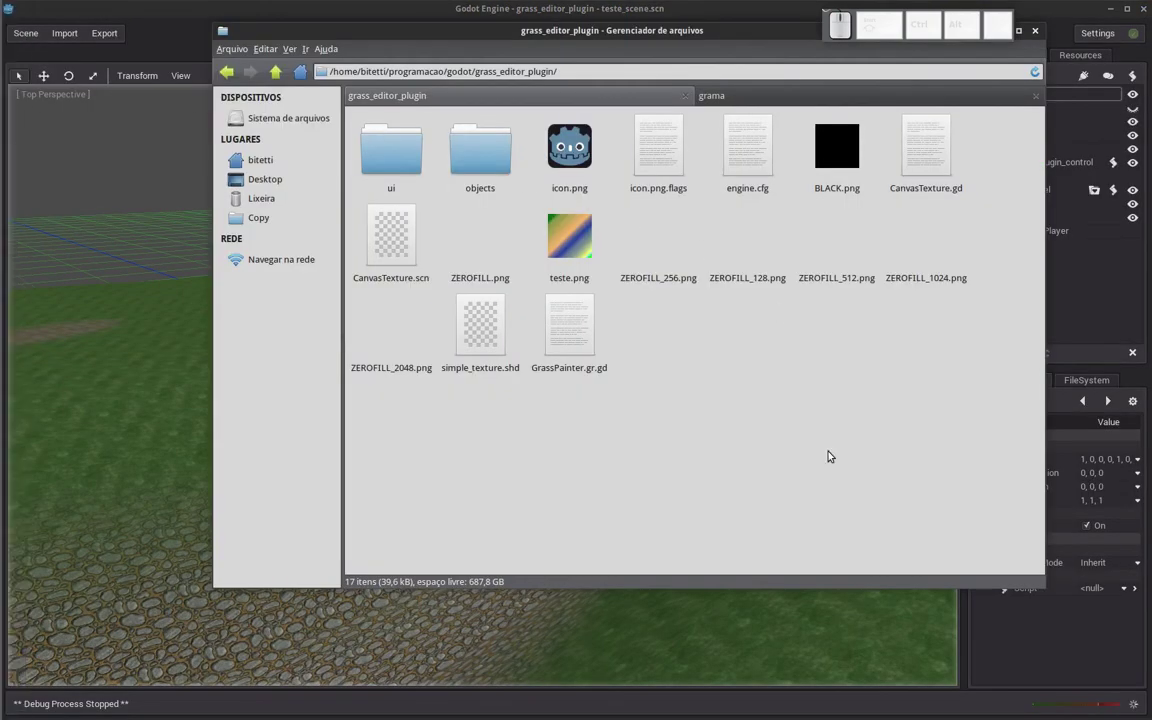
left_click(498, 247)
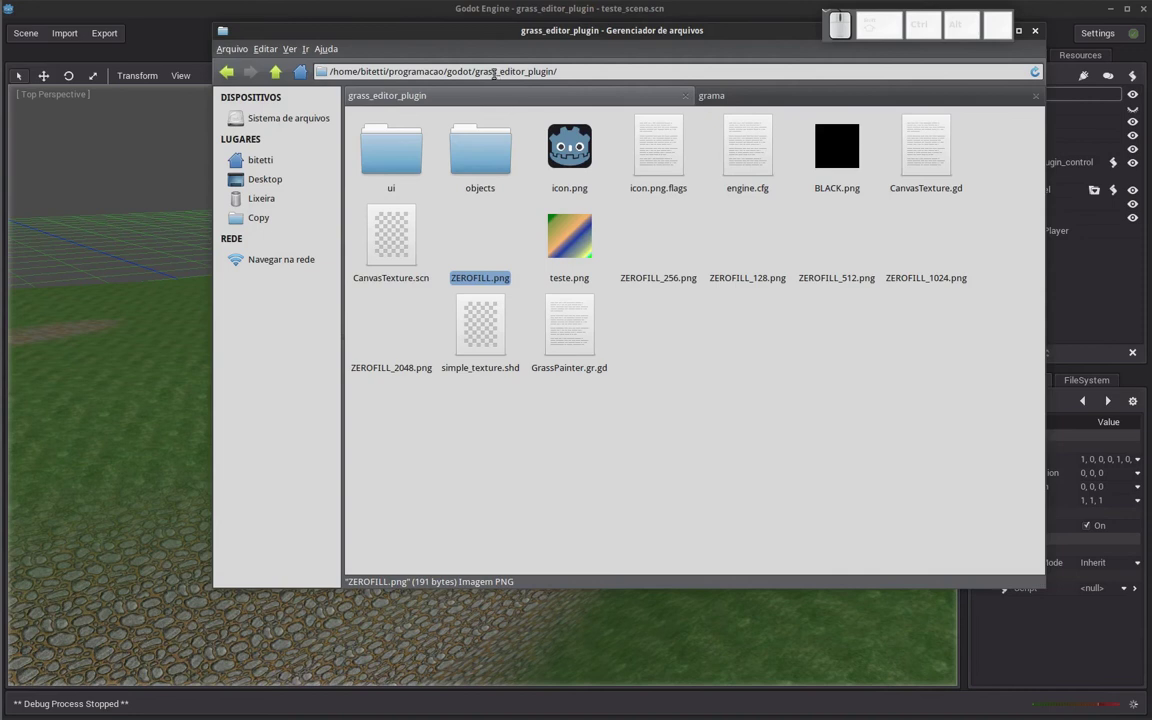
left_click(720, 103)
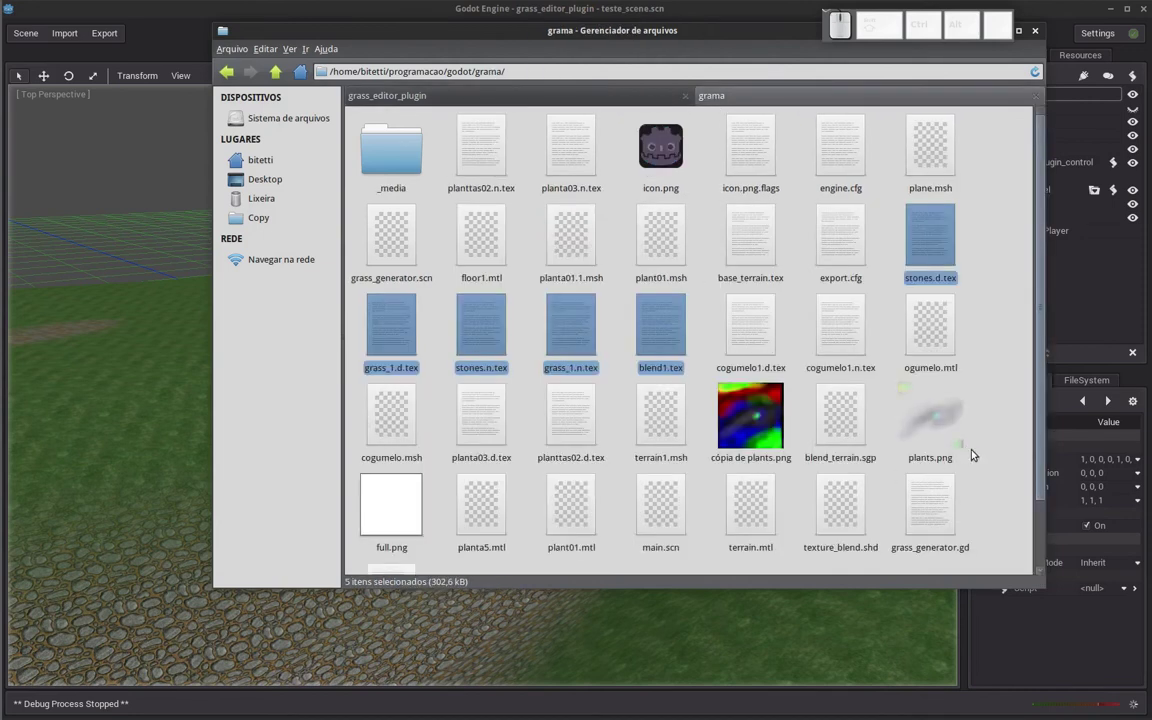
left_click(985, 465)
left_click(947, 456)
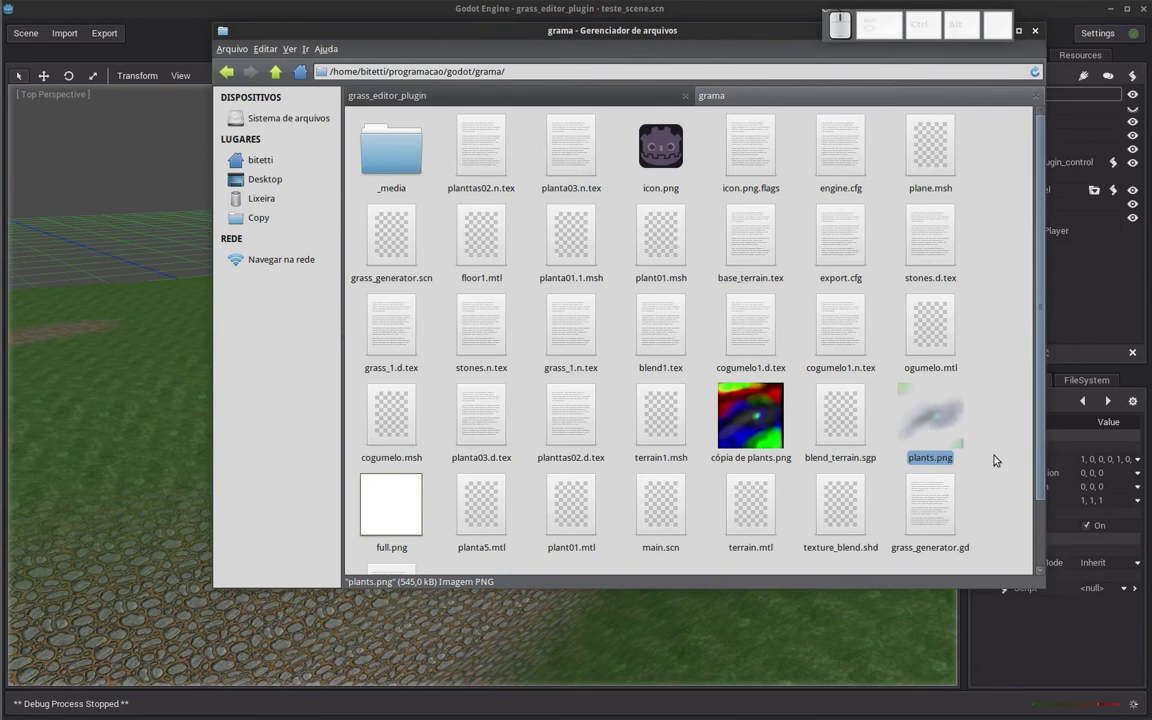
left_click(989, 496)
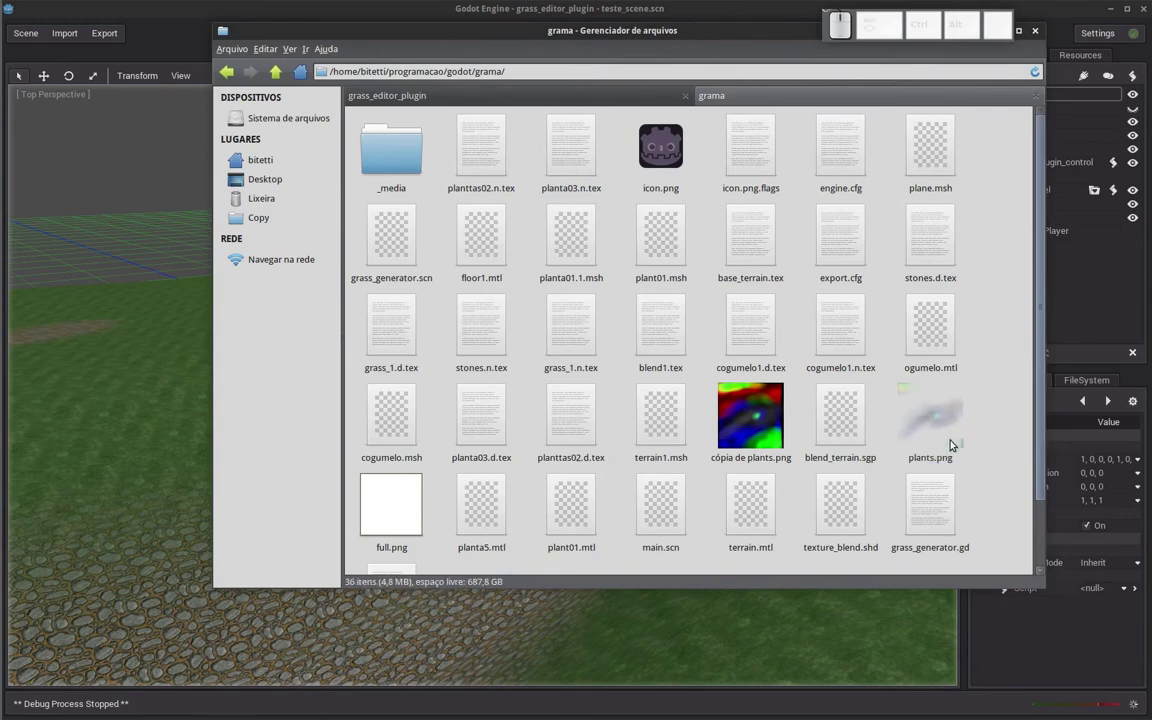
left_click(956, 439)
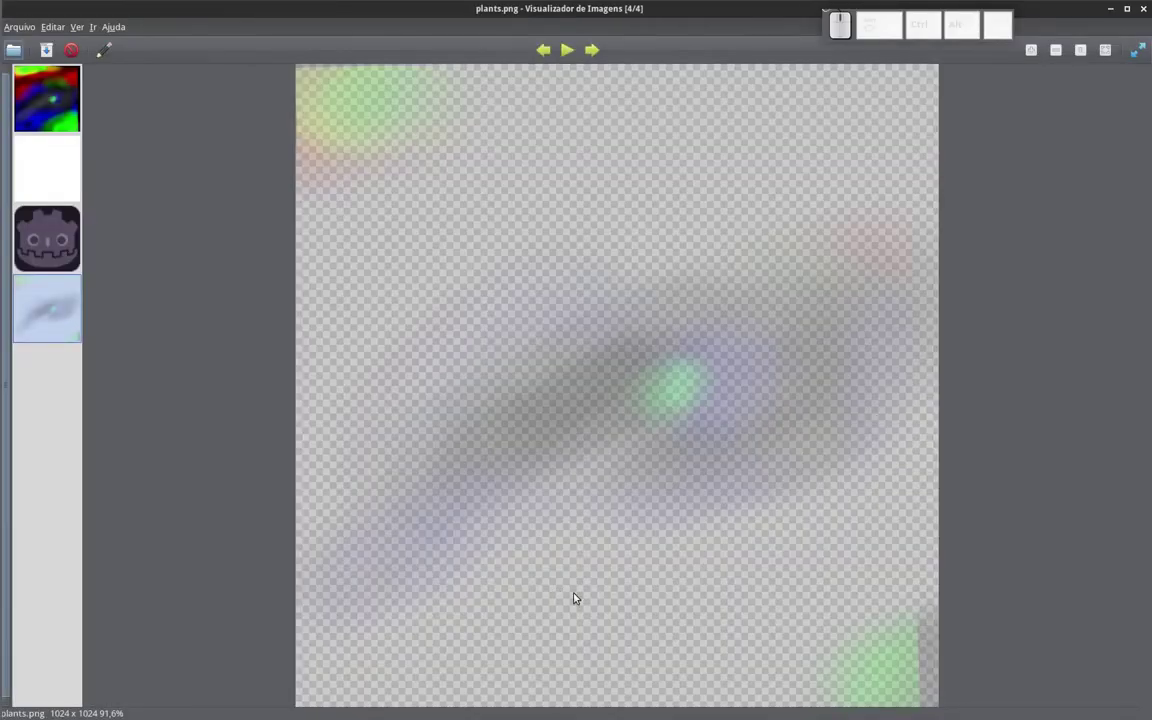
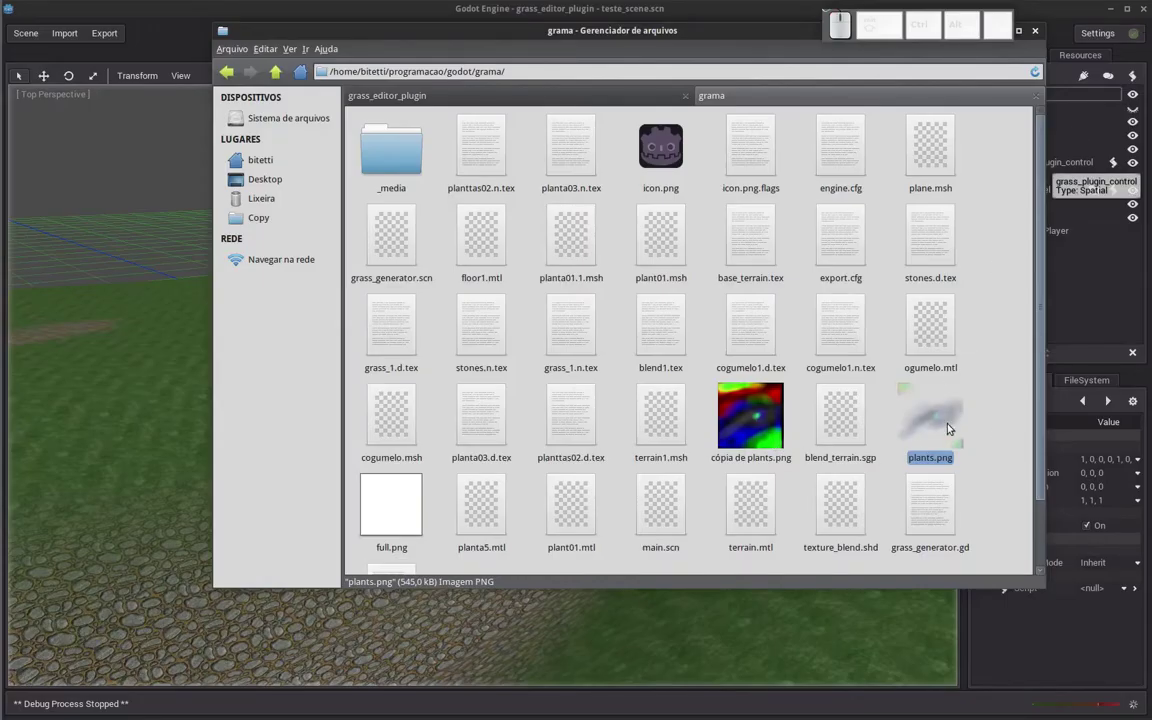
left_click(946, 426)
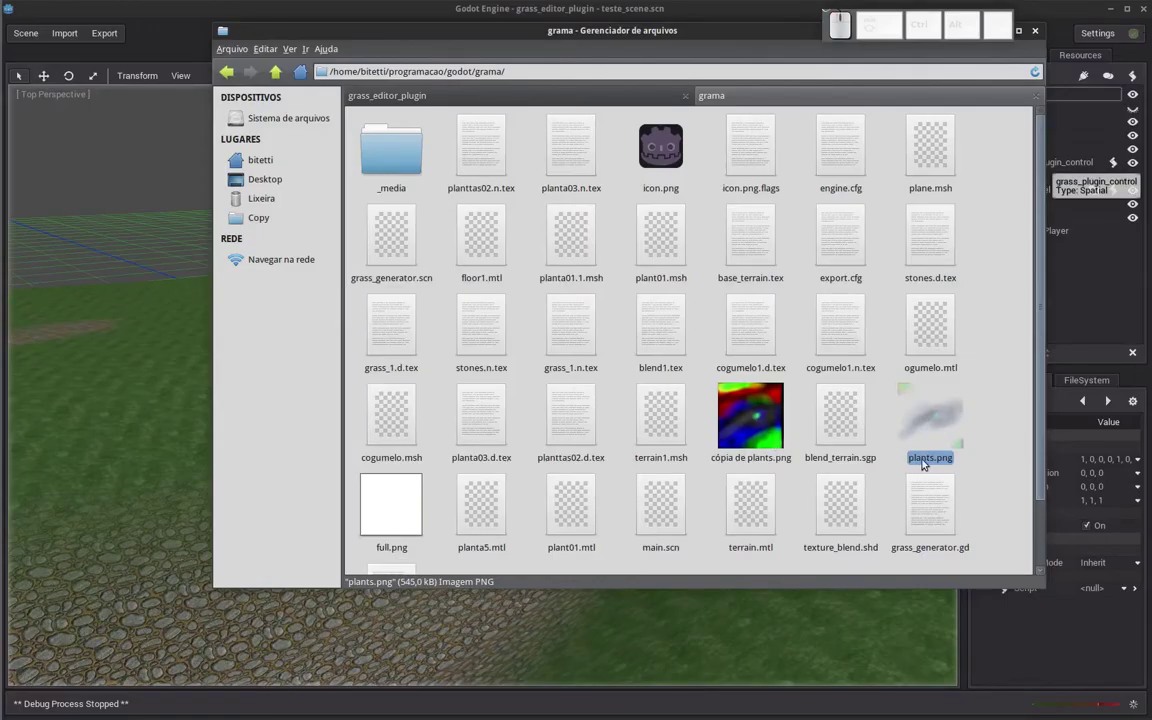
left_click(997, 468)
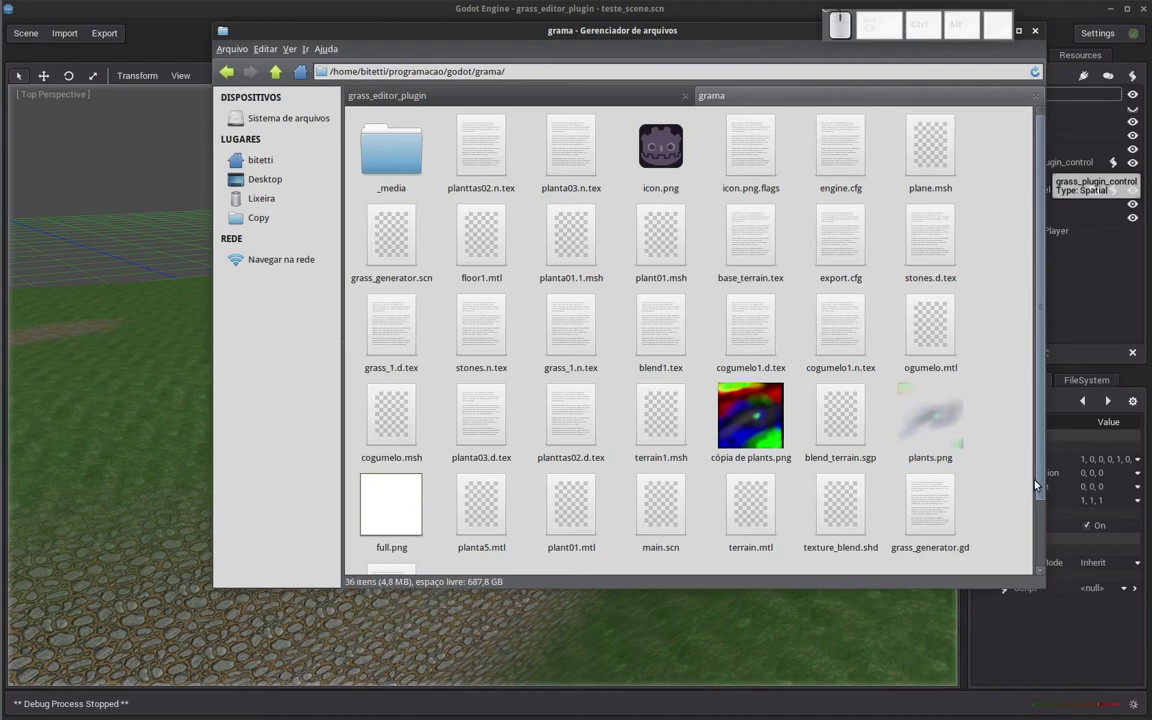
left_click_drag(1049, 494, 1030, 434)
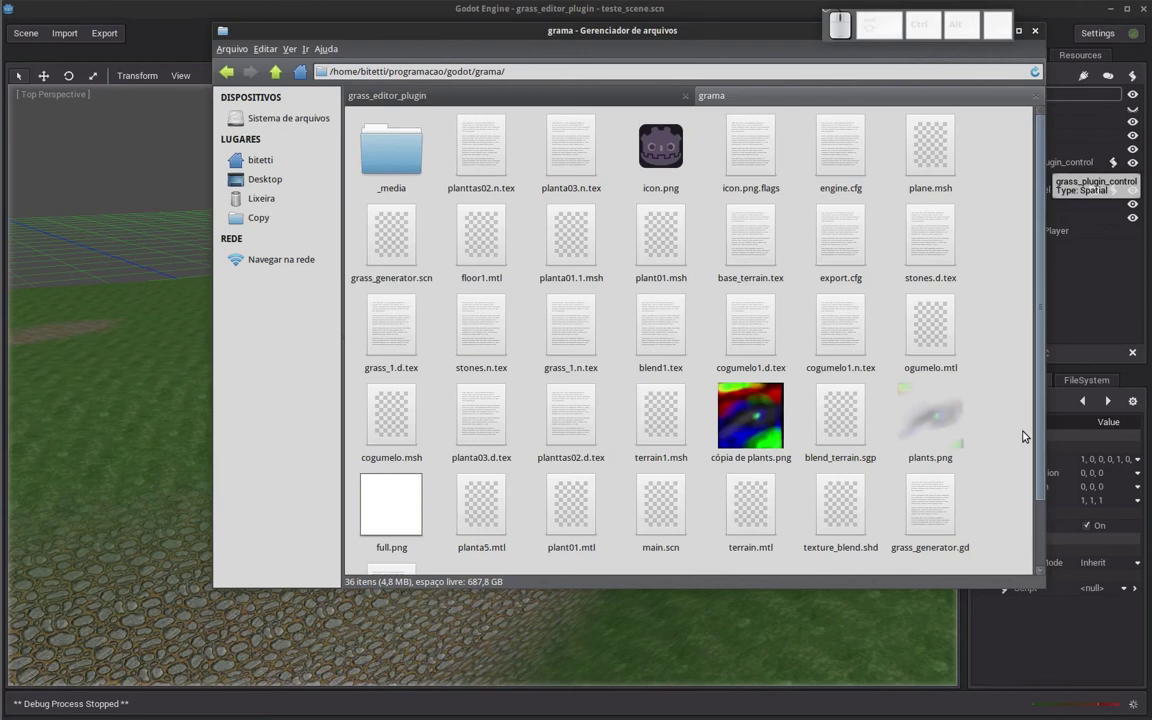
left_click(941, 428)
left_click(1024, 471)
left_click_drag(619, 40, 595, 161)
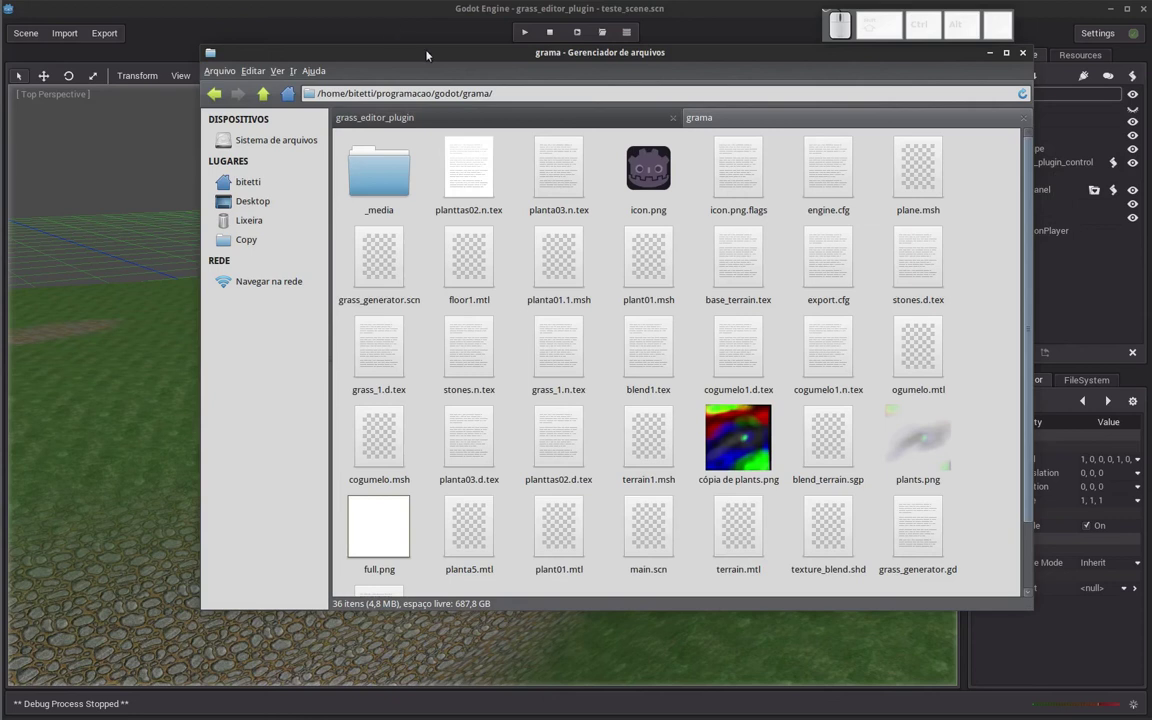
left_click_drag(738, 59, 884, 402)
left_click(882, 431)
Open plants.png with Editor de imagens GIMP via Abrir com
right_click(861, 443)
left_click(903, 476)
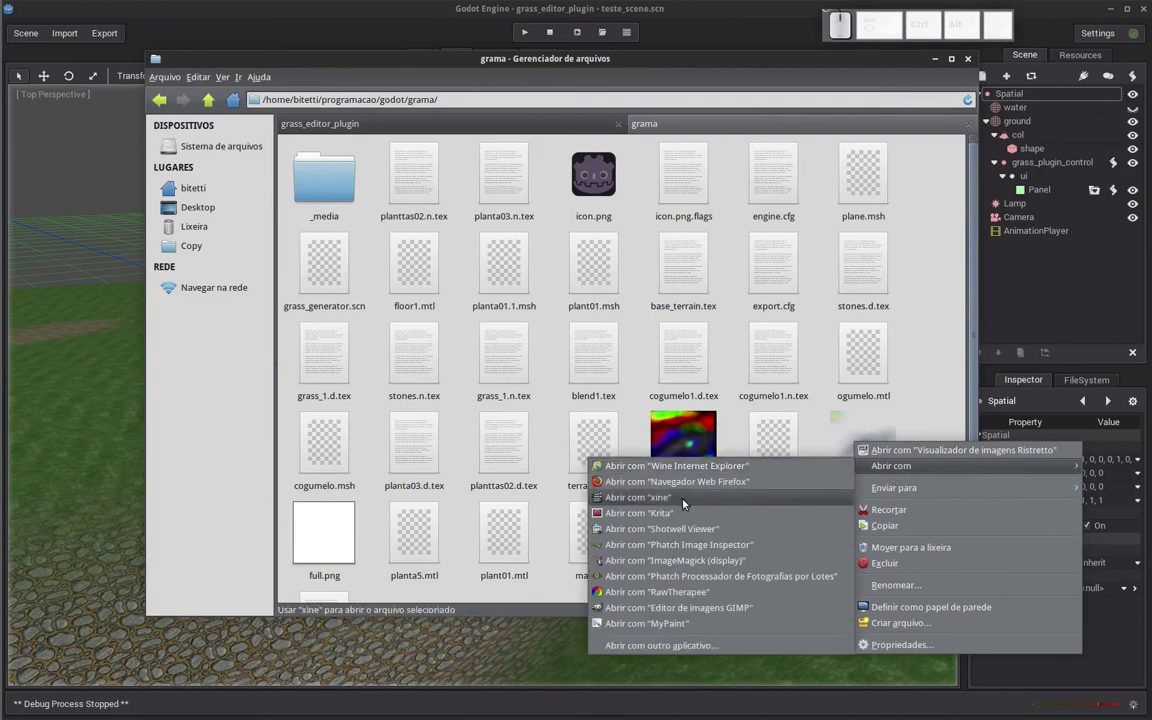
left_click(656, 608)
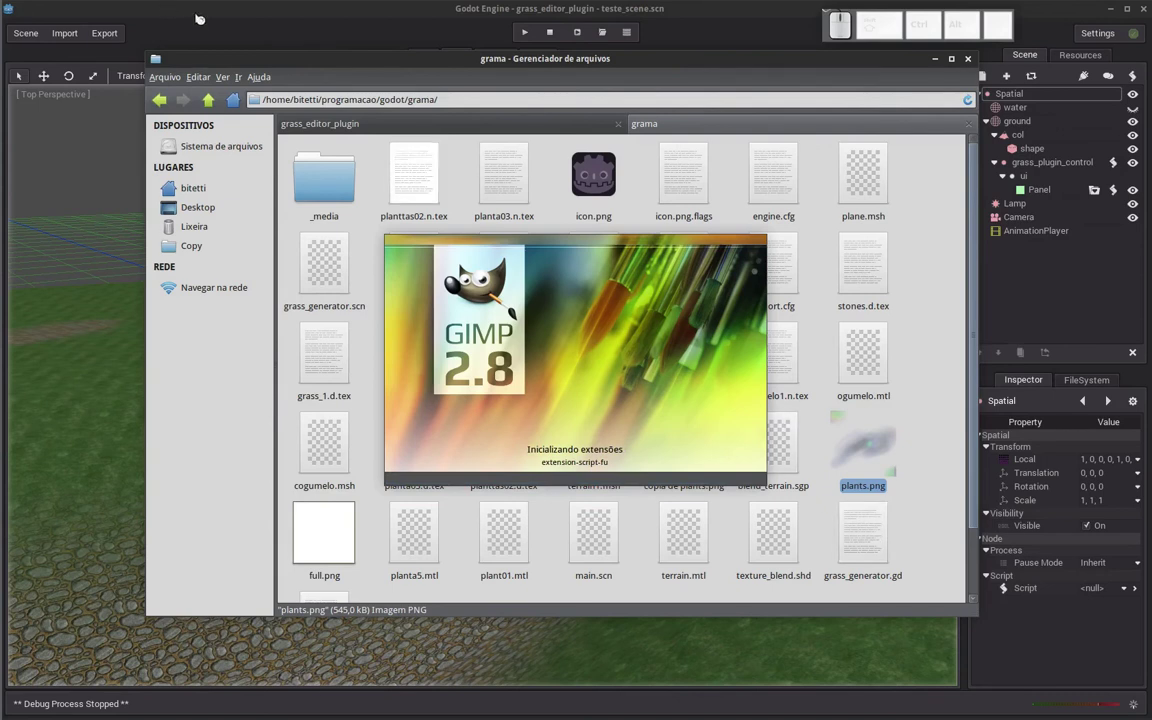
left_click(185, 32)
left_click(40, 33)
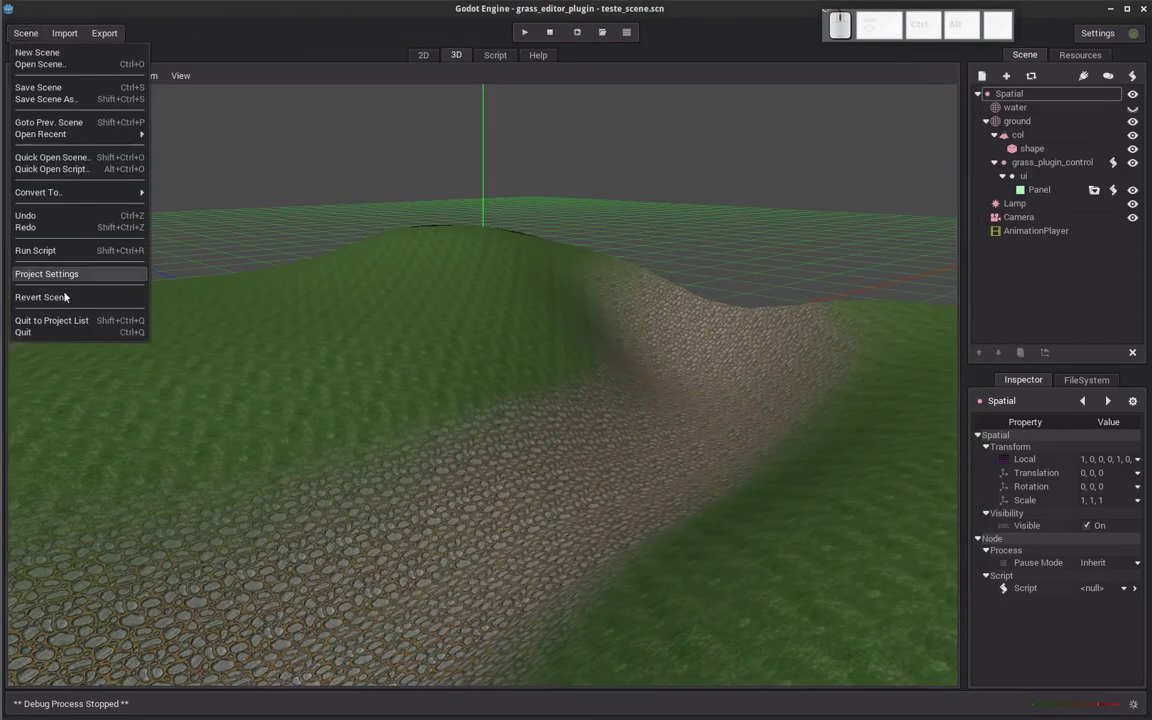
Show plants.png's channels list in the GIMP dock
left_click(70, 322)
left_click(616, 385)
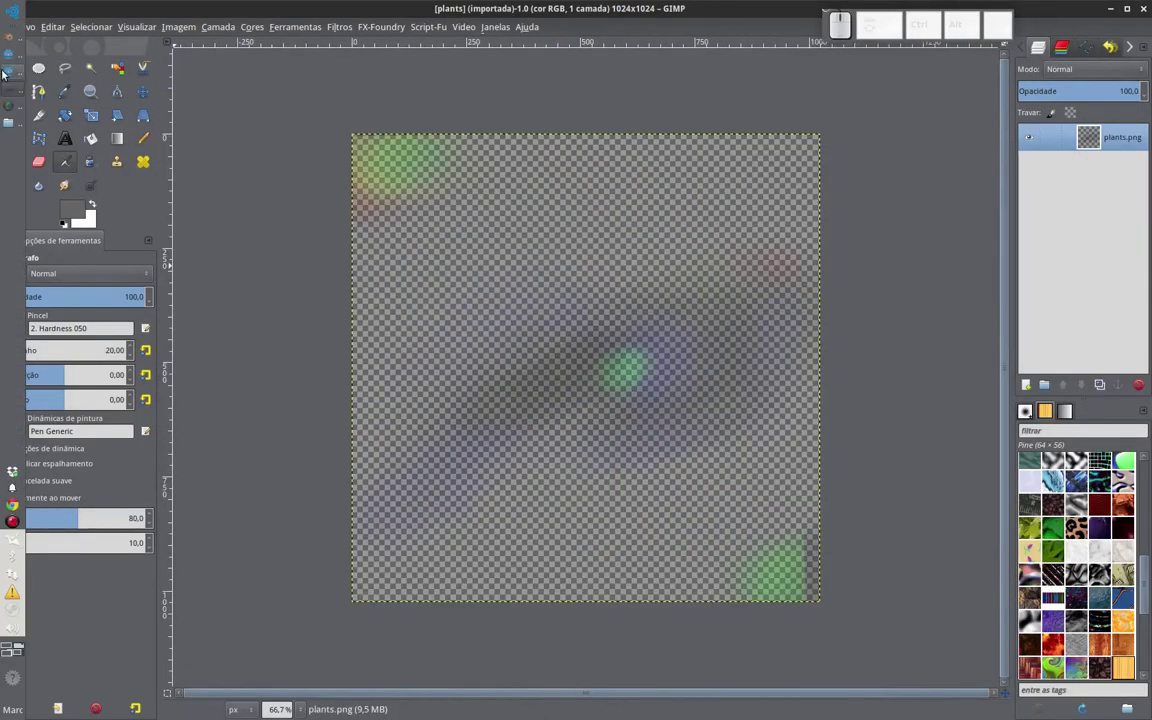
left_click(233, 3)
left_click(1070, 52)
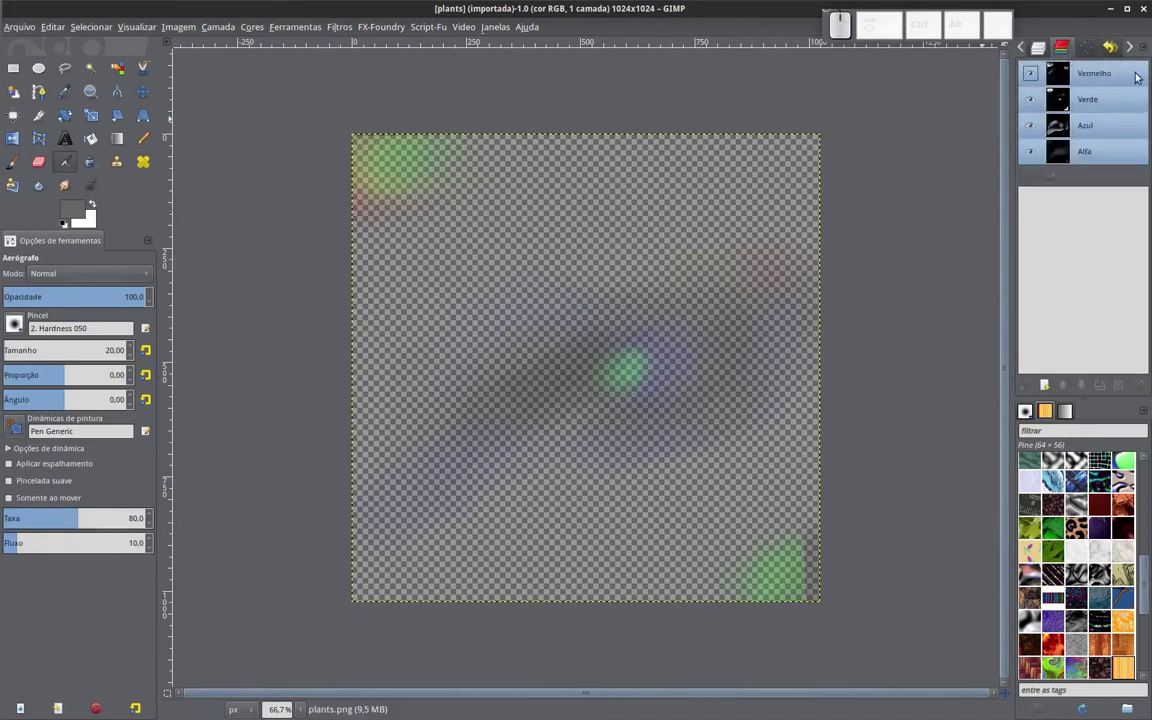
left_click_drag(1110, 75, 1102, 98)
double_click(1091, 122)
Hide the Vermelho, Verde, Azul and Alfa channels and select Vermelho for editing
left_click(1089, 153)
left_click(1101, 62)
left_click(1035, 102)
left_click(1036, 120)
left_click(1023, 150)
left_click(1115, 81)
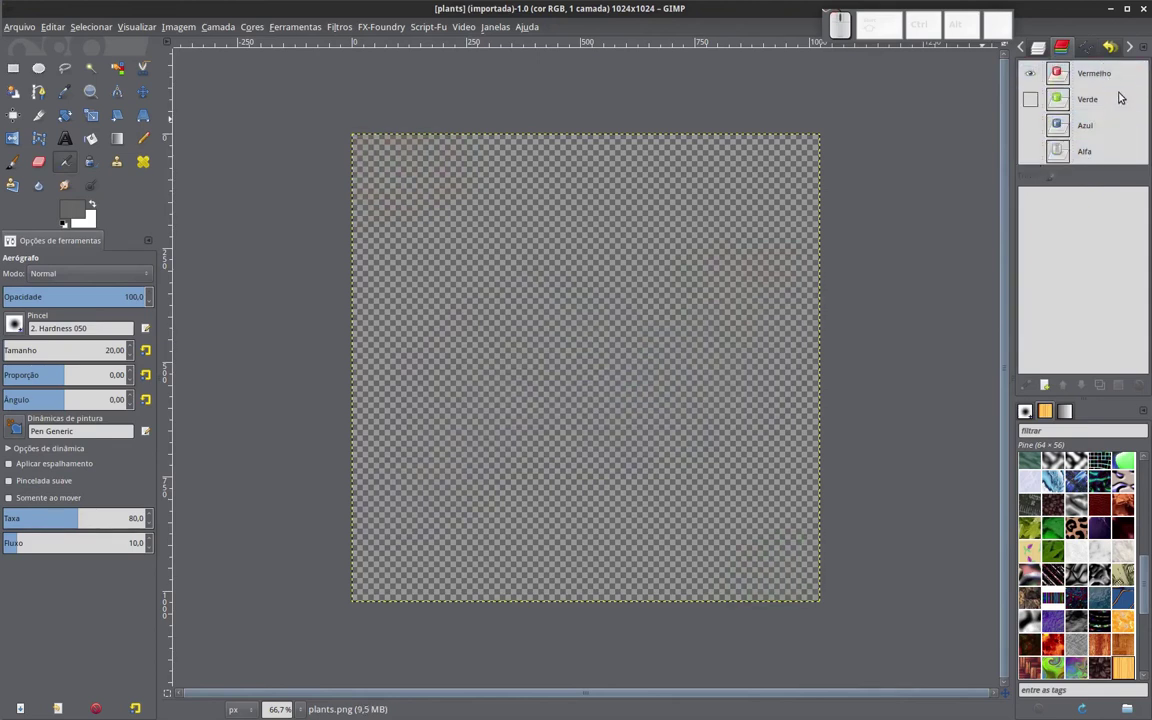
left_click(1107, 70)
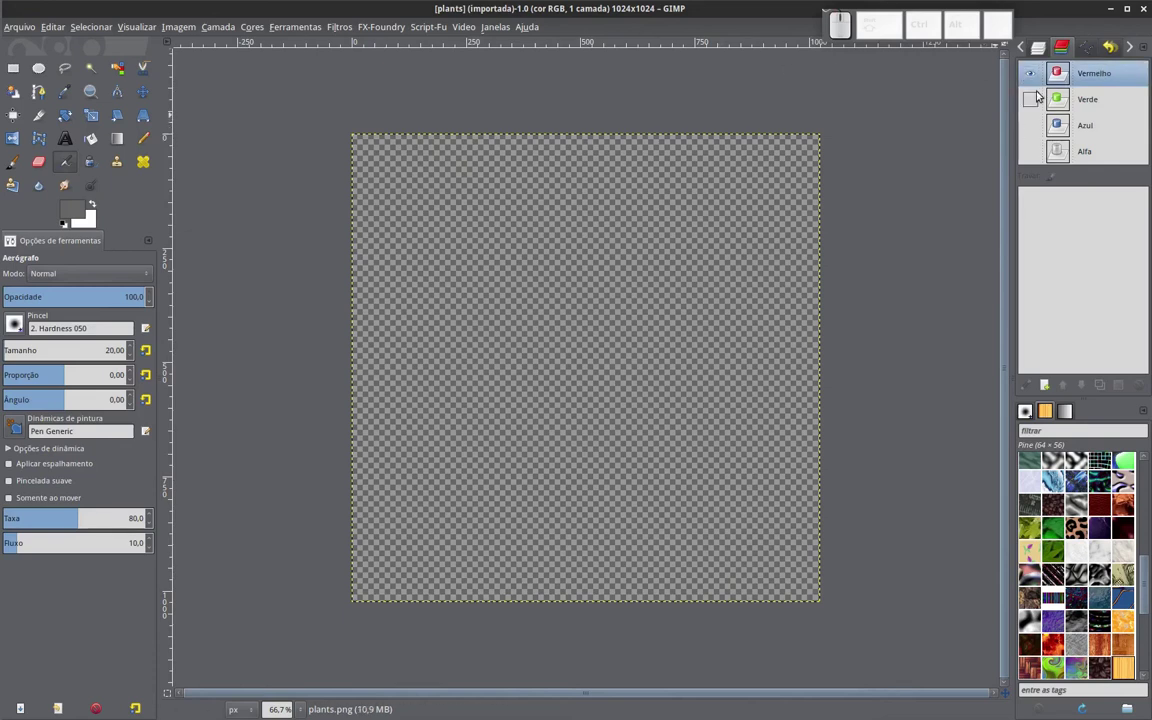
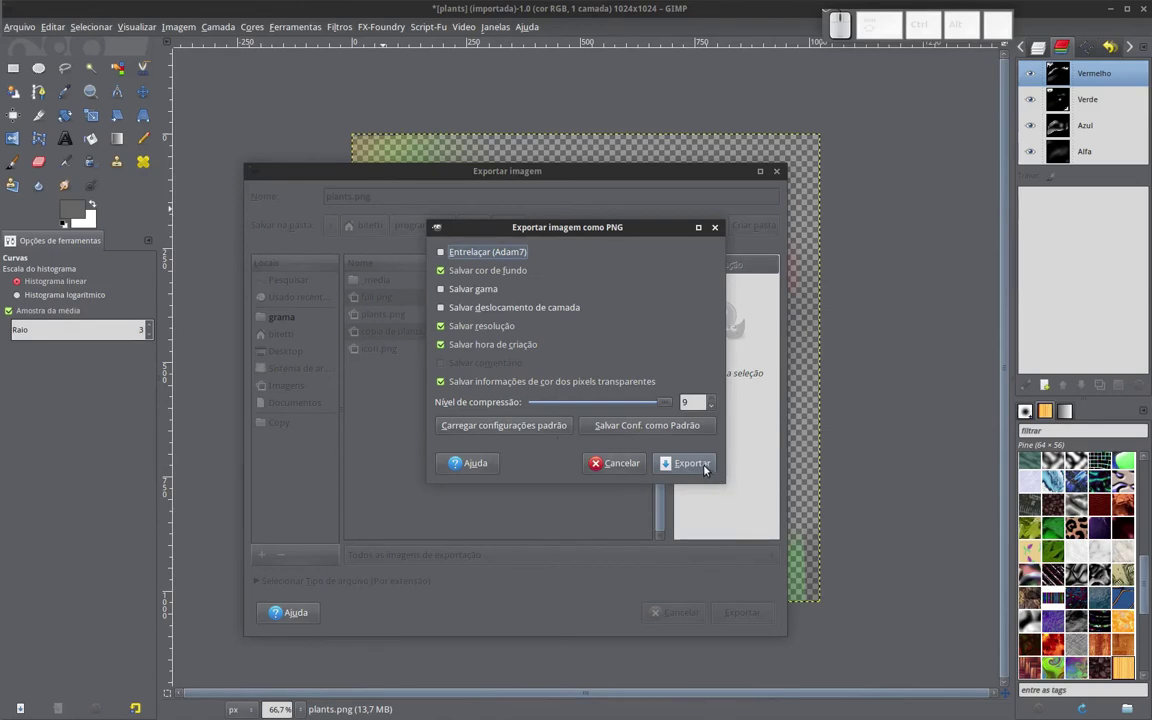
Confirm the PNG export so the image overwrites plants.png in the grama folder
left_click(706, 469)
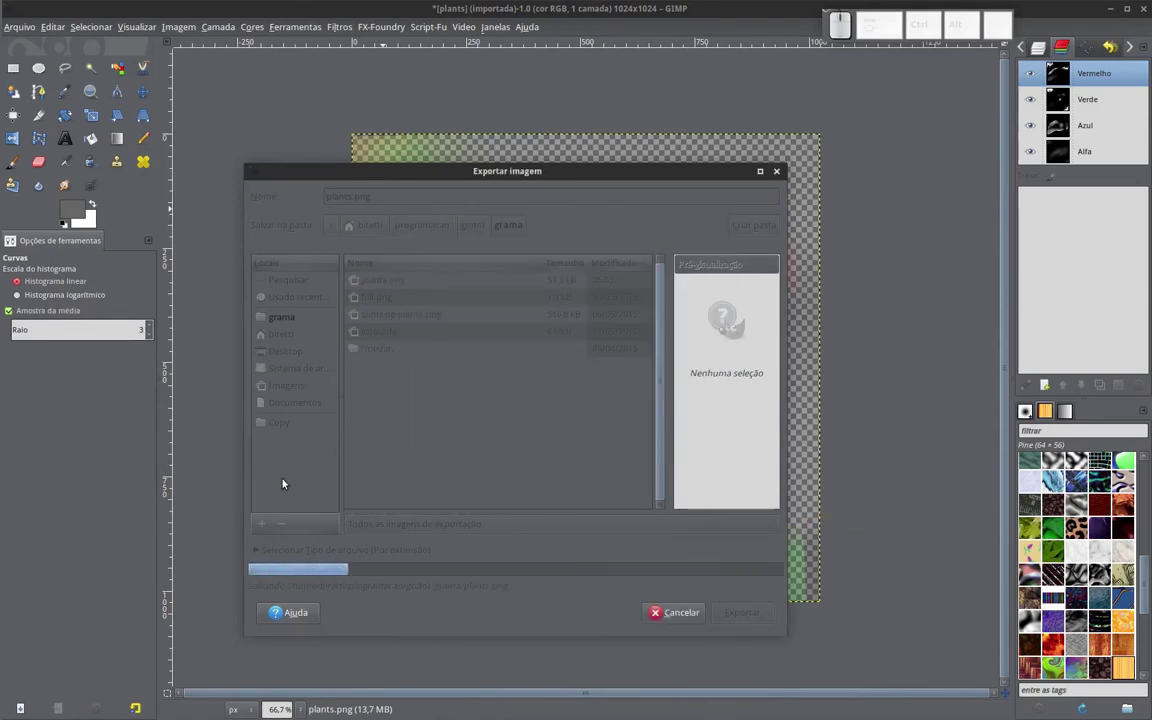
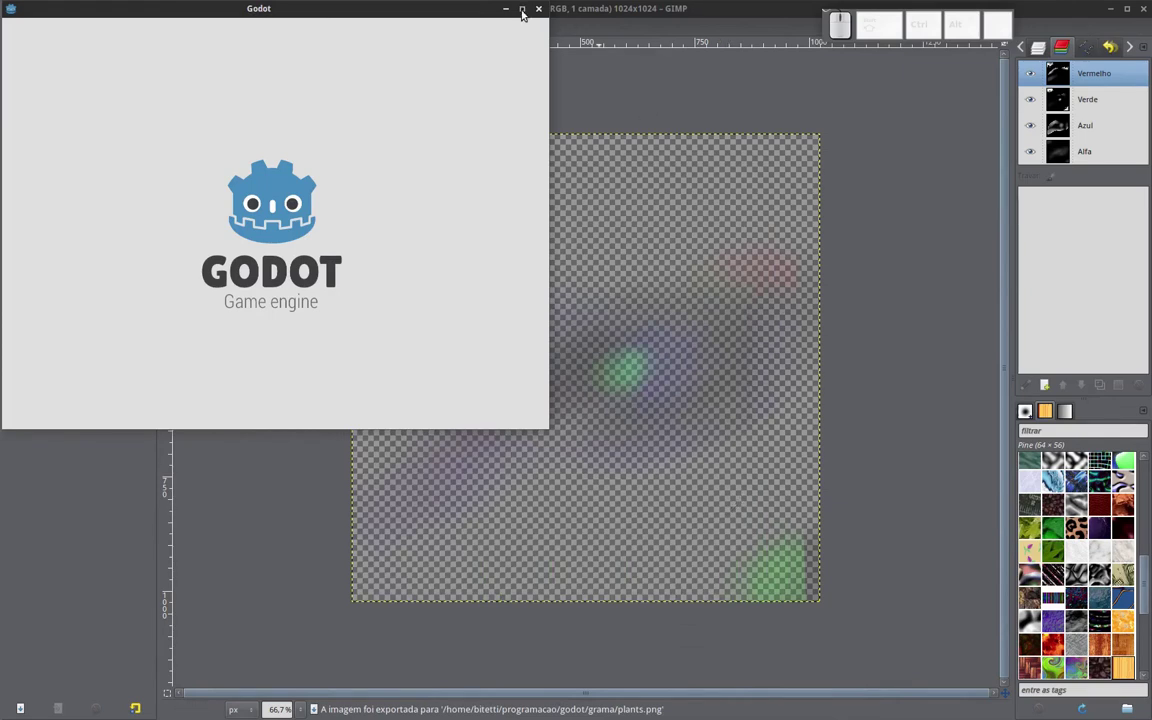
Maximize the Godot window so the grama project's main.scn loads in the editor
left_click(528, 11)
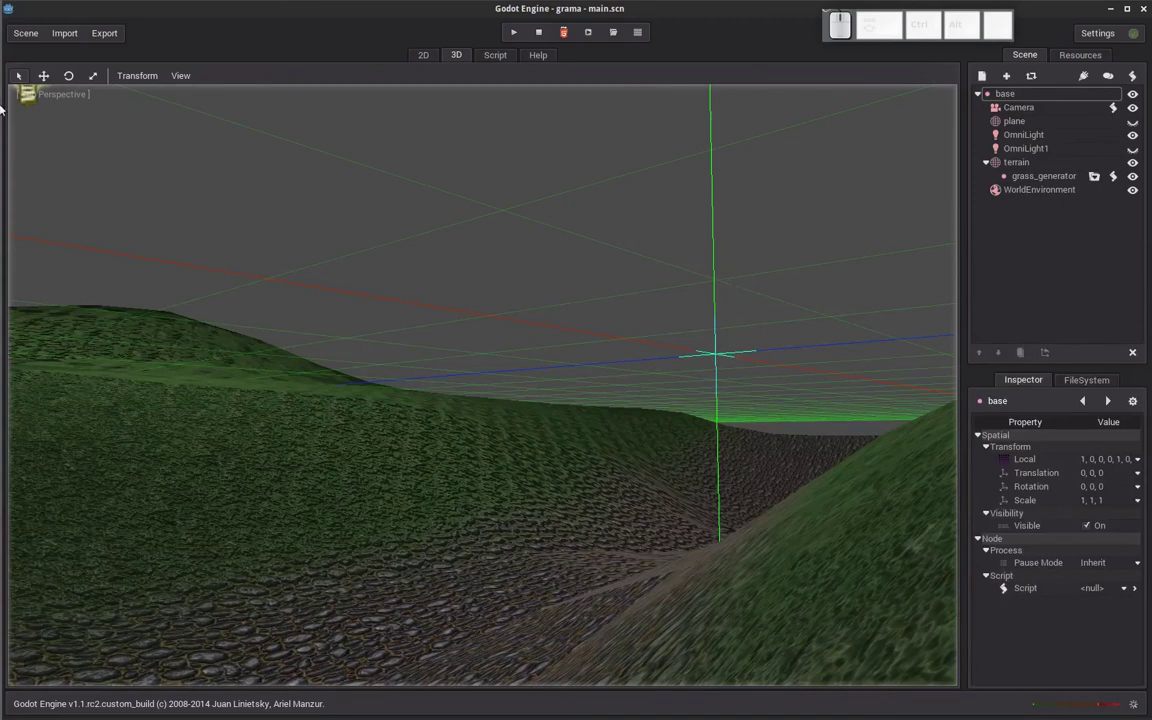